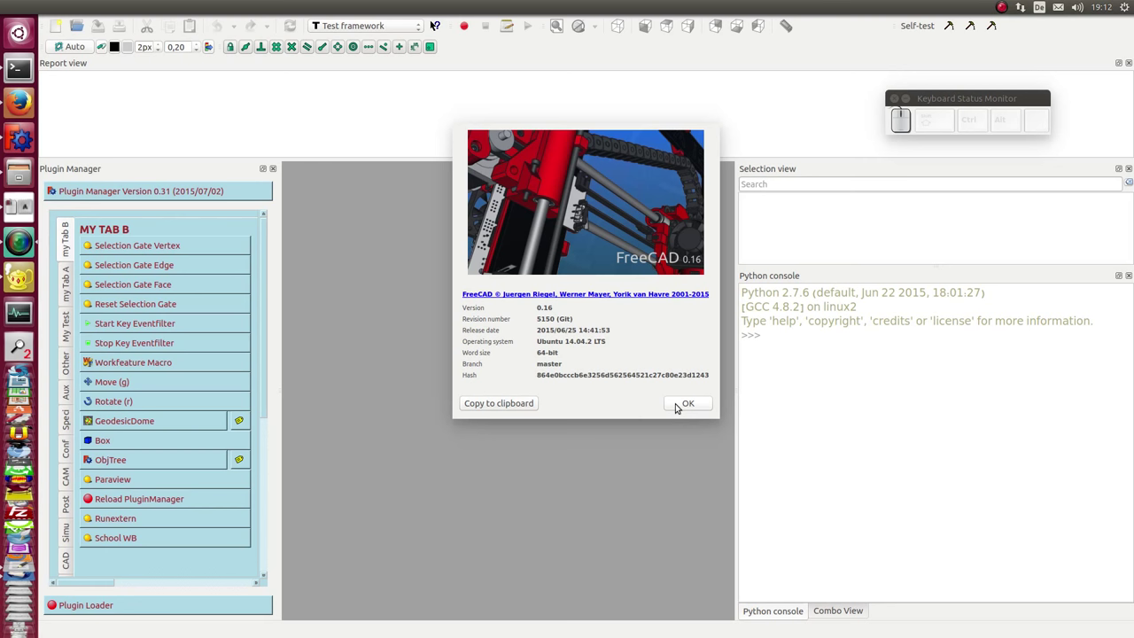
Step: Dismiss the About FreeCAD version dialog with OK
left_click(681, 404)
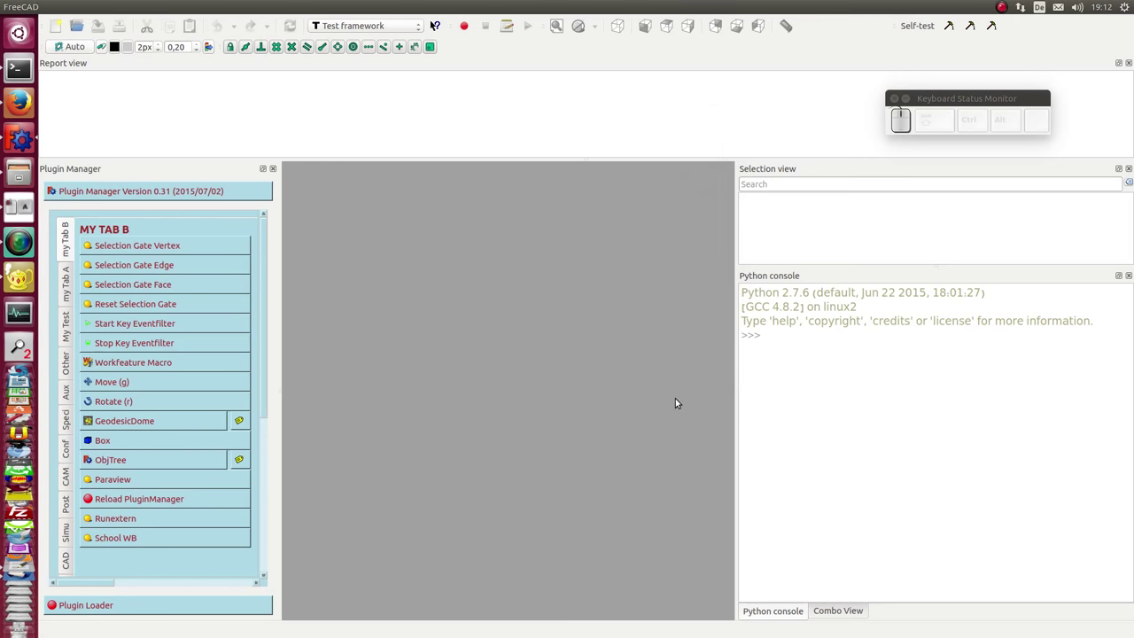
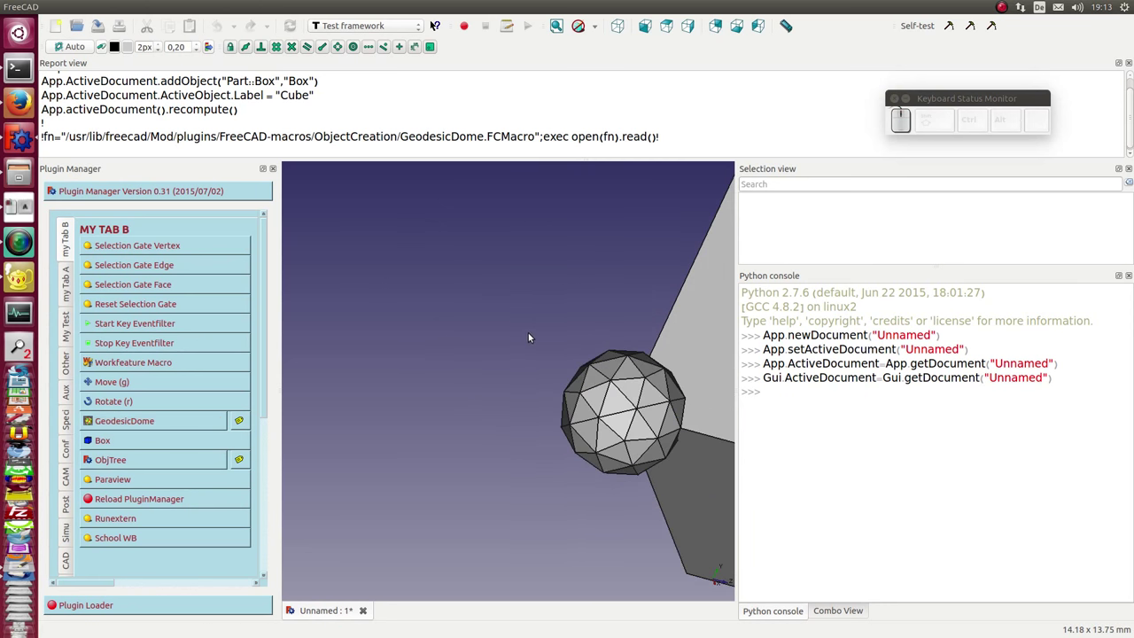
Step: Centre and zoom onto the dome, selecting the cube's large face then a dome triangle and its edge
left_click_drag(519, 335, 359, 309)
scroll("up", 3)
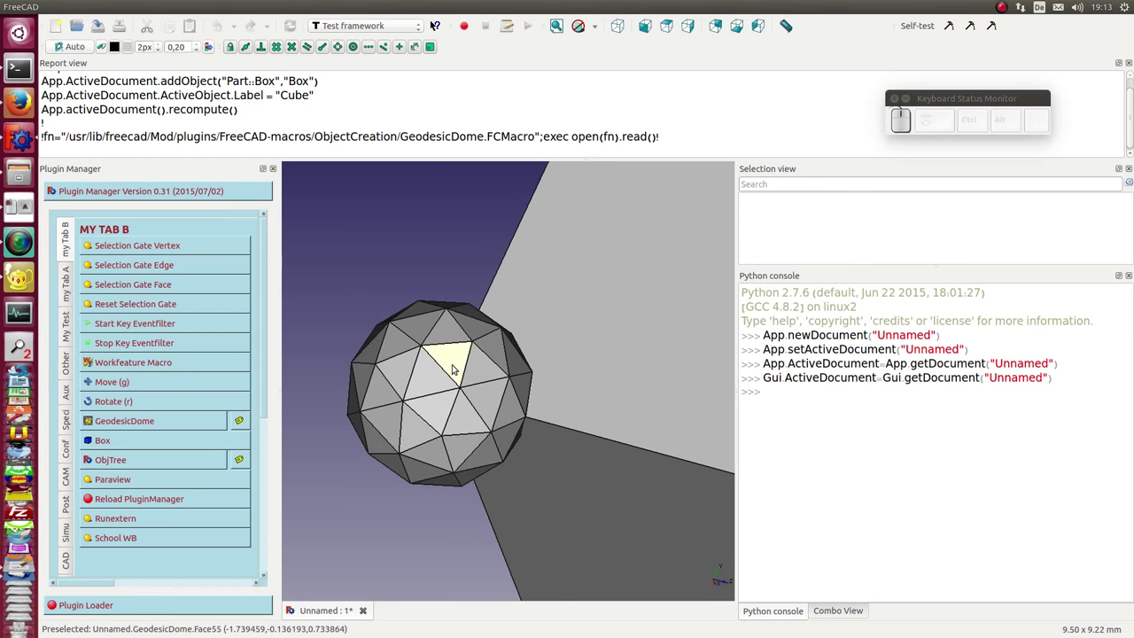
left_click(618, 255)
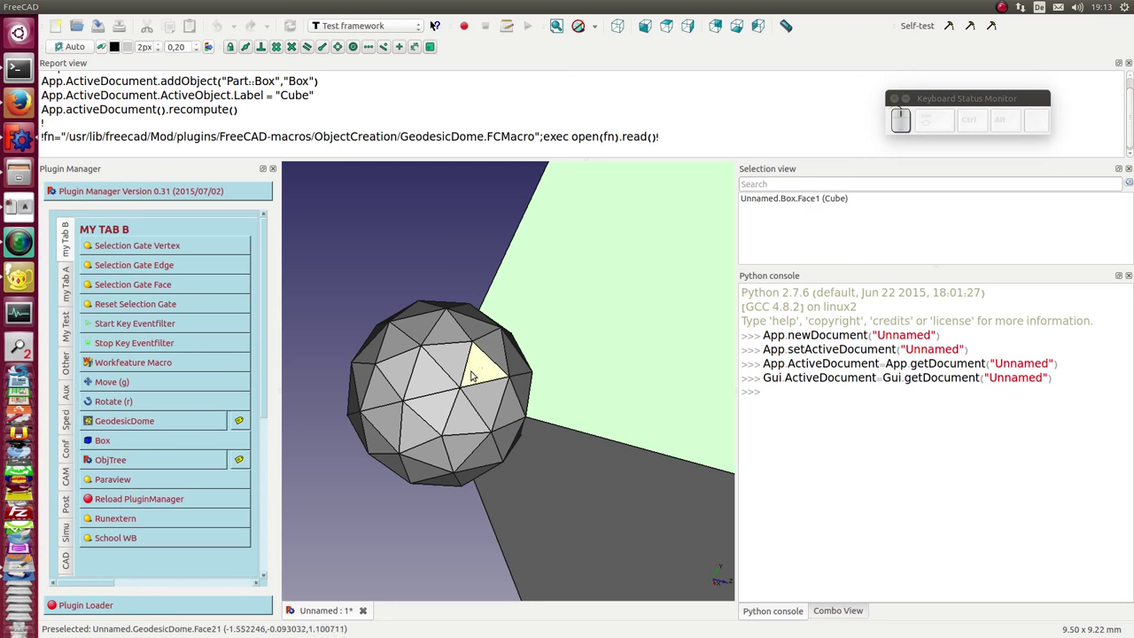
left_click(485, 368)
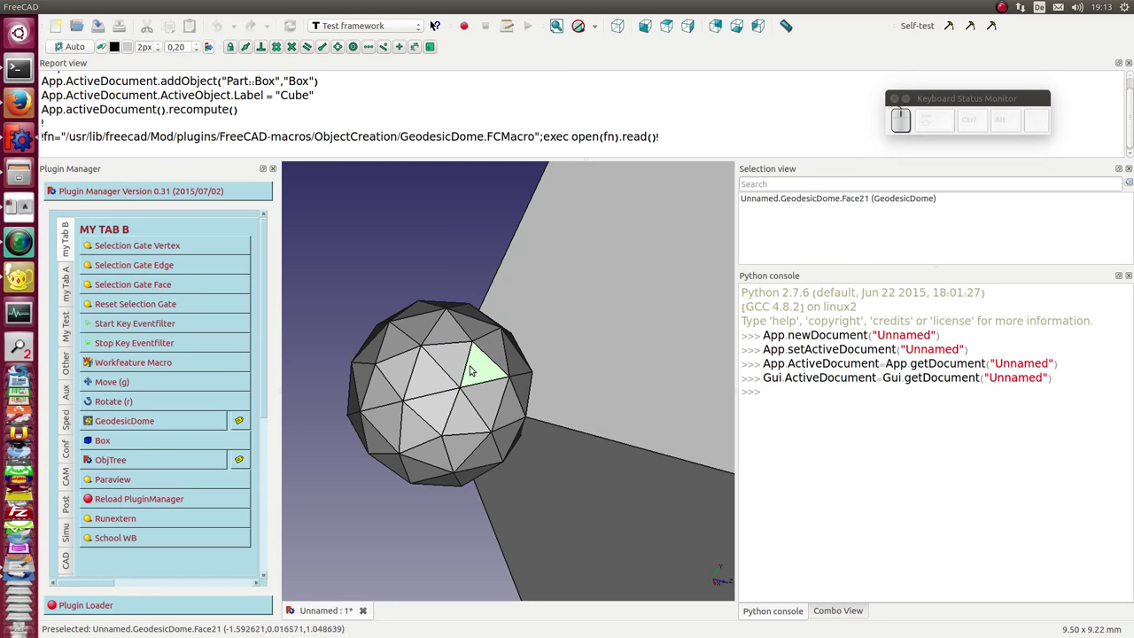
left_click(472, 366)
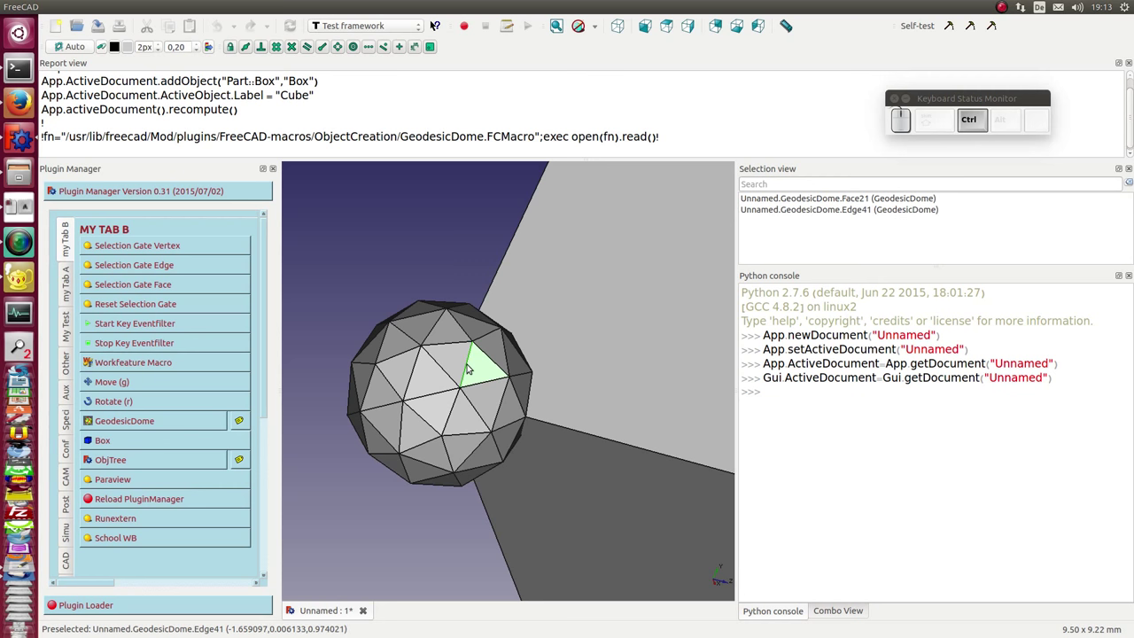
Step: Clear the selection and pick the dome's centre vertex plus a second dome vertex
left_click(425, 347)
left_click(406, 400)
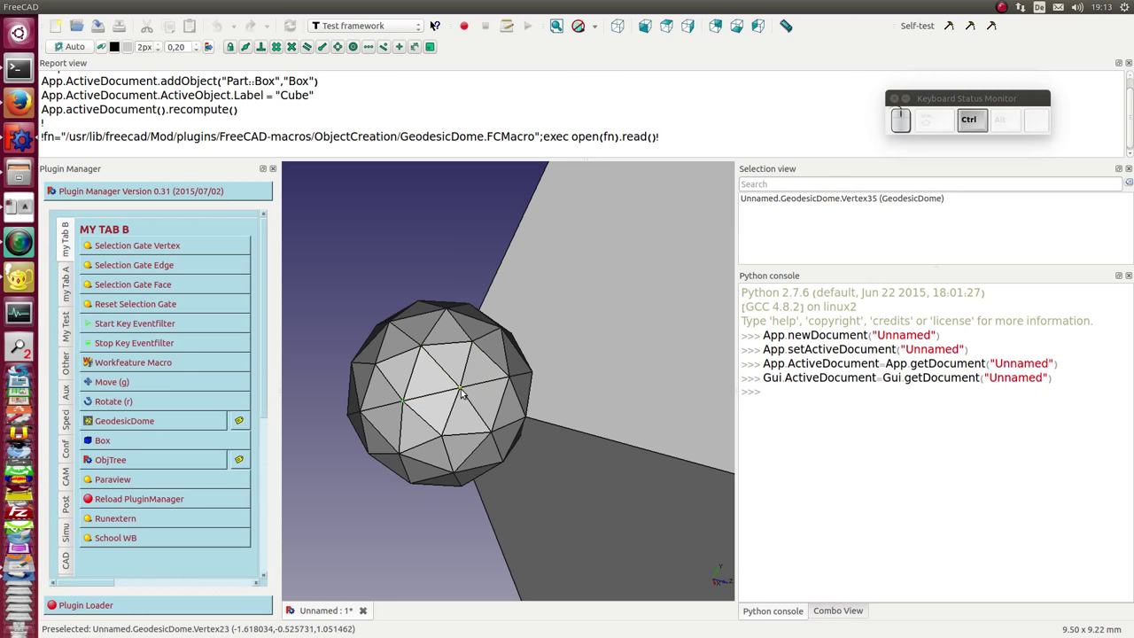
left_click(465, 389)
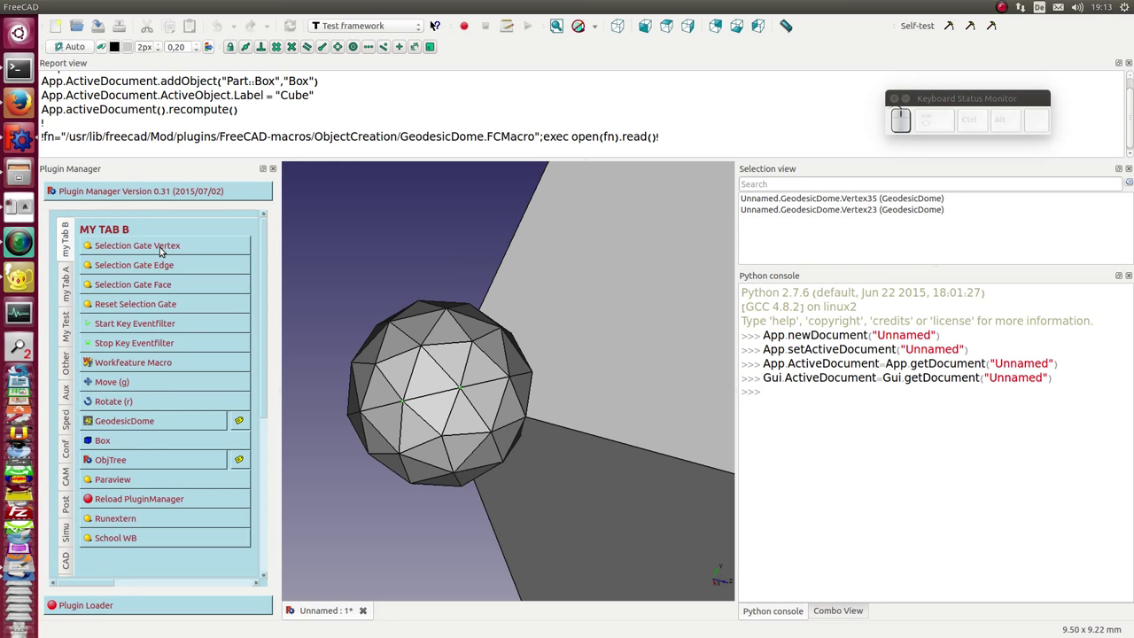
Step: Clear the selection and switch the Plugin Manager gate to Vertex Select Mode
left_click(358, 235)
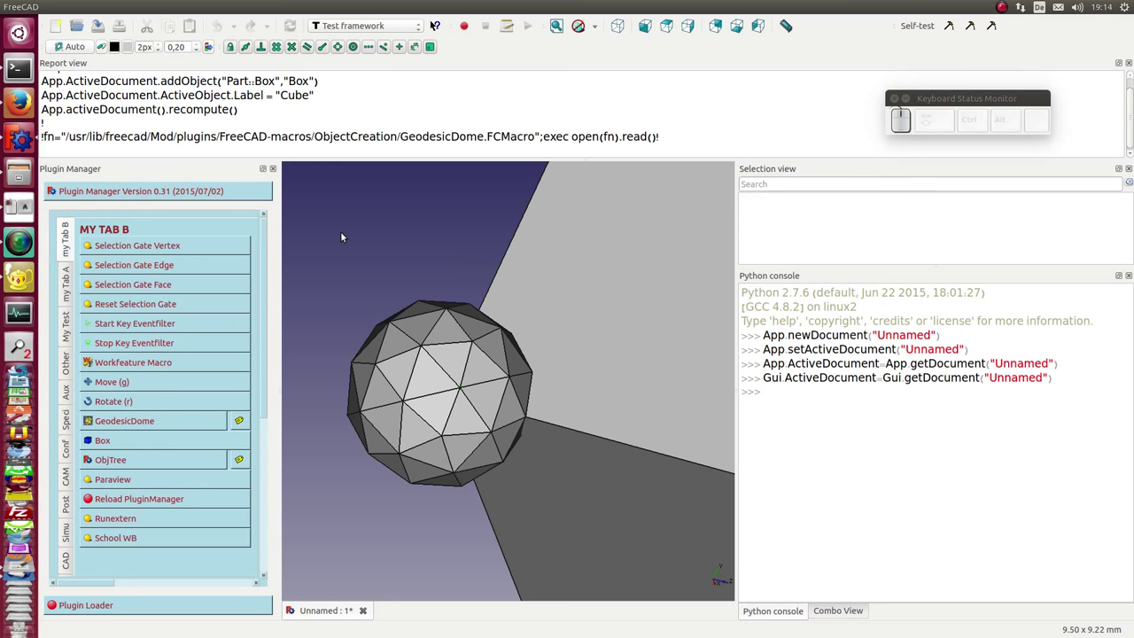
left_click(177, 246)
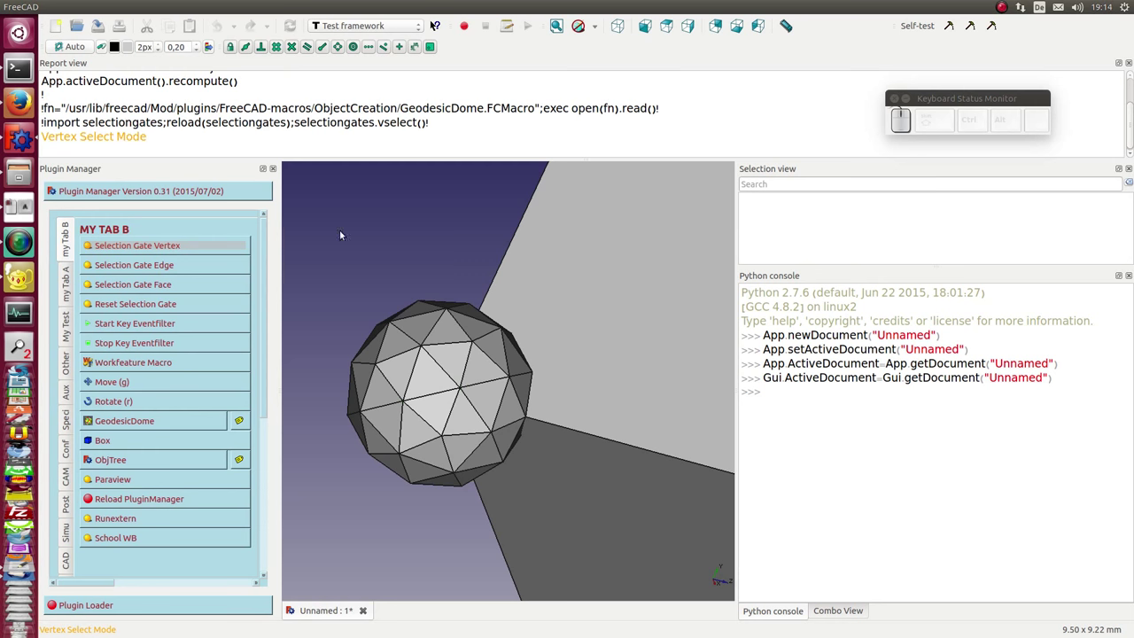
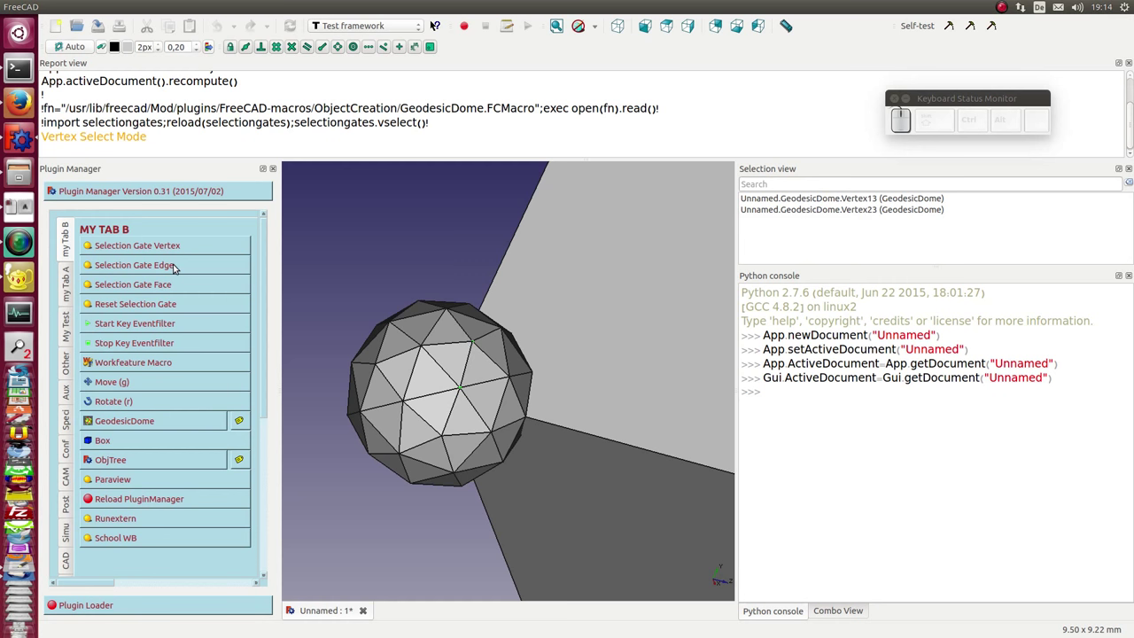
Step: Switch the gate to edge-only picking and select one dome edge and one cube edge
left_click(176, 266)
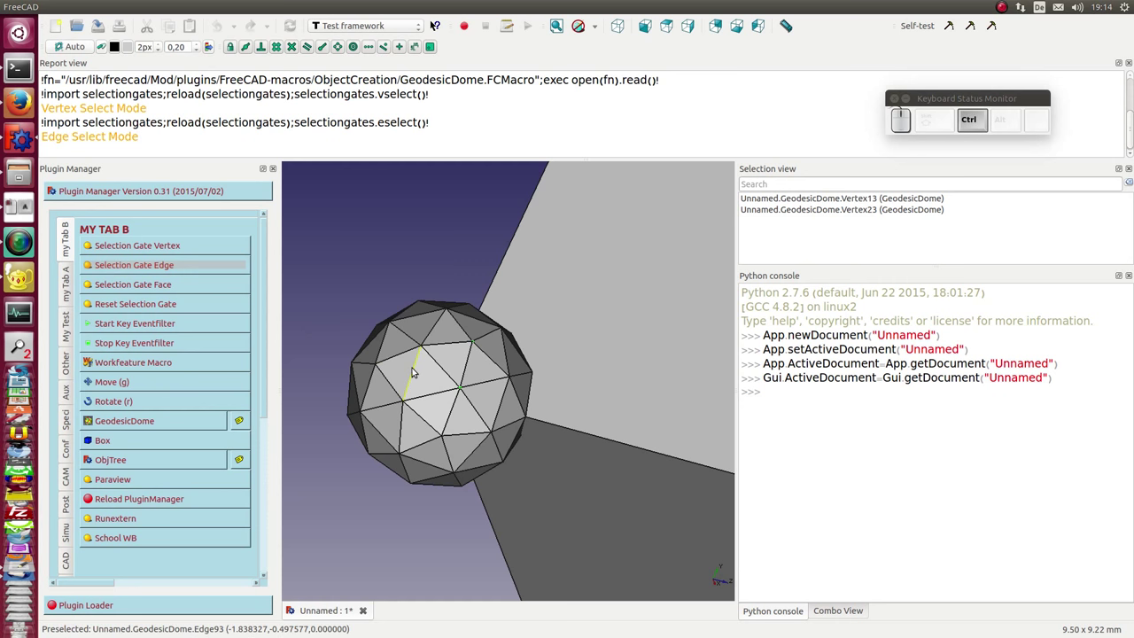
left_click(418, 370)
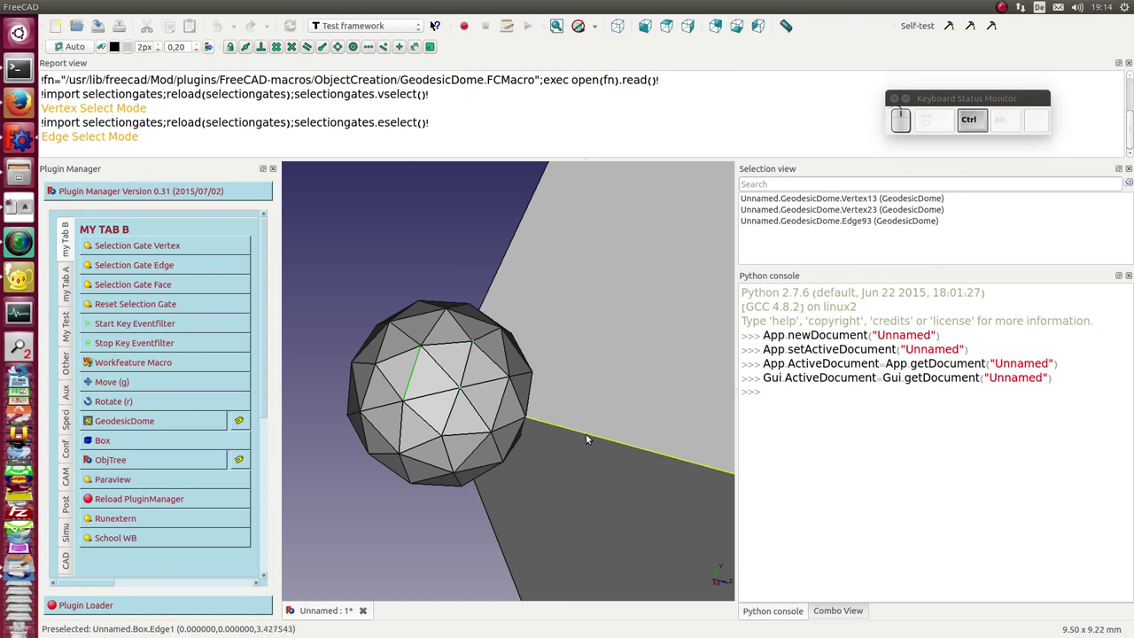
left_click(588, 433)
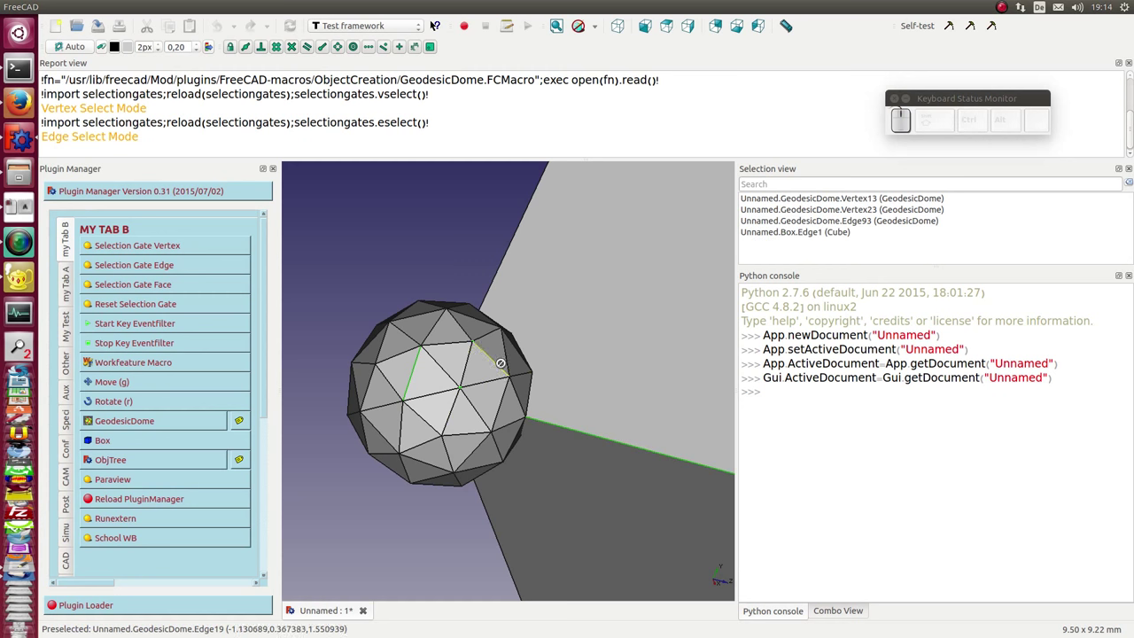
Step: Switch the gate to face-only picking and select the cube's large face and a lower dome face
left_click(148, 286)
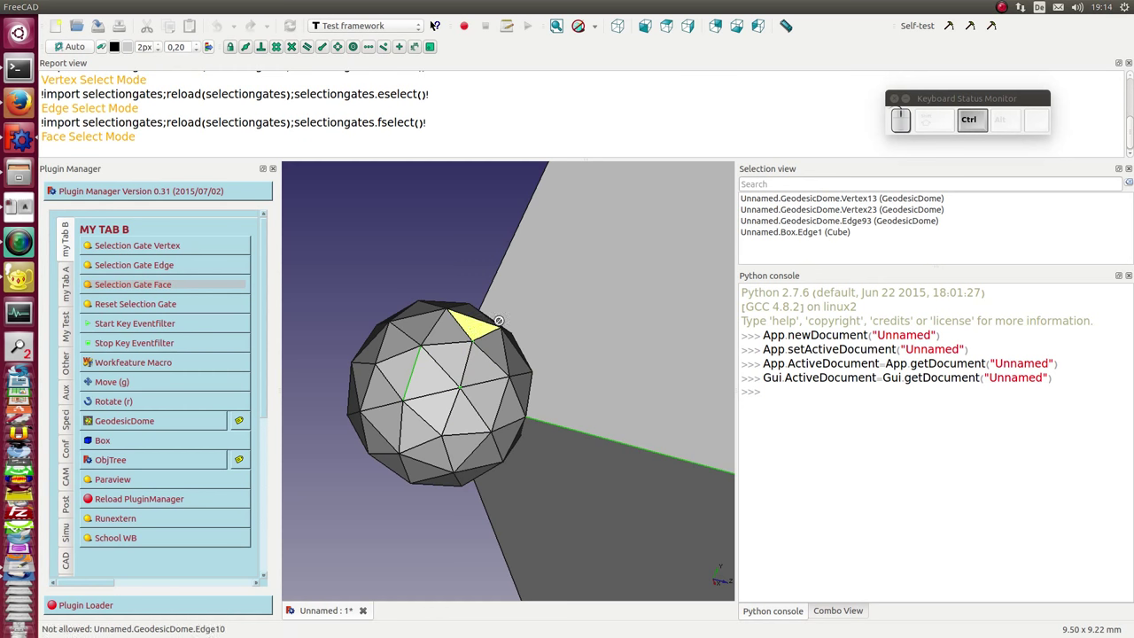
left_click(587, 312)
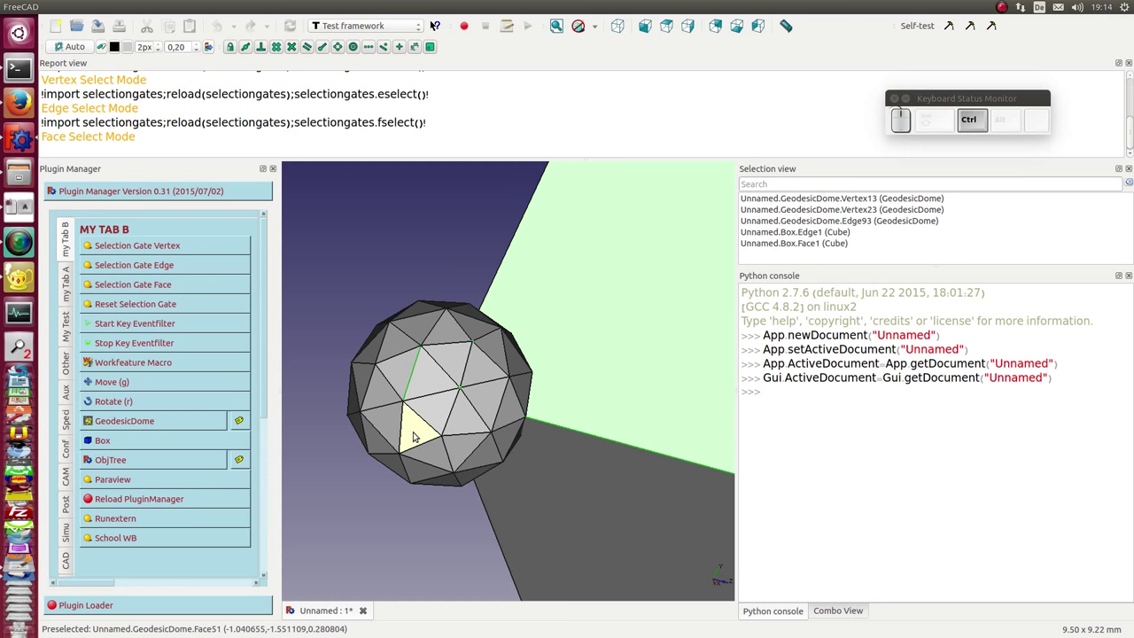
left_click(418, 433)
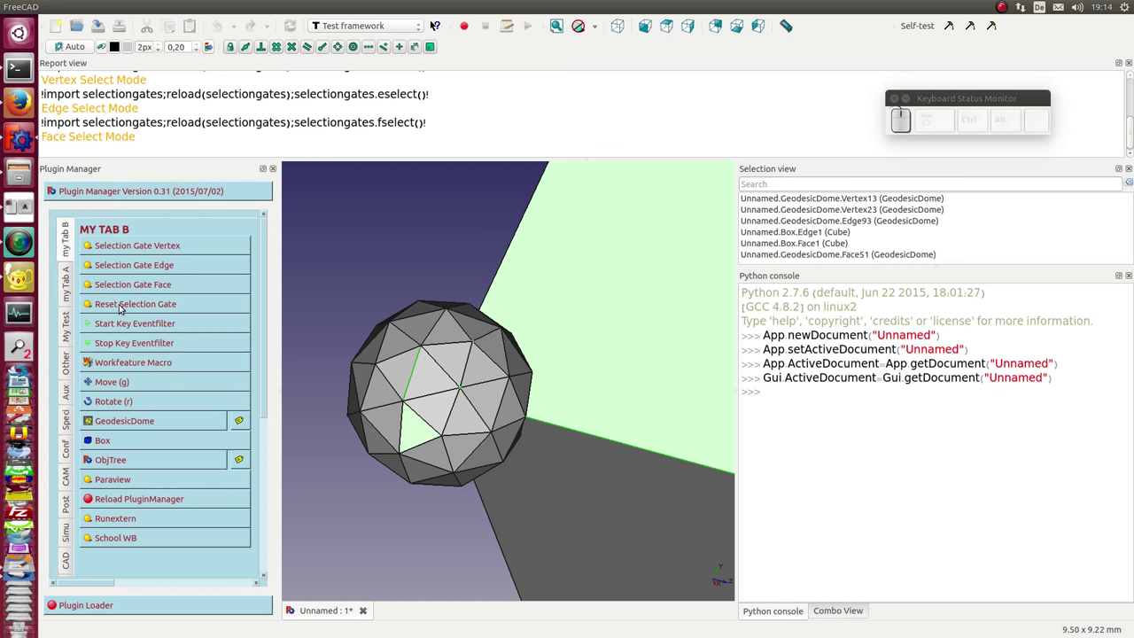
Step: Reset the selection gate to free picking and leave a single dome vertex selected
left_click(124, 306)
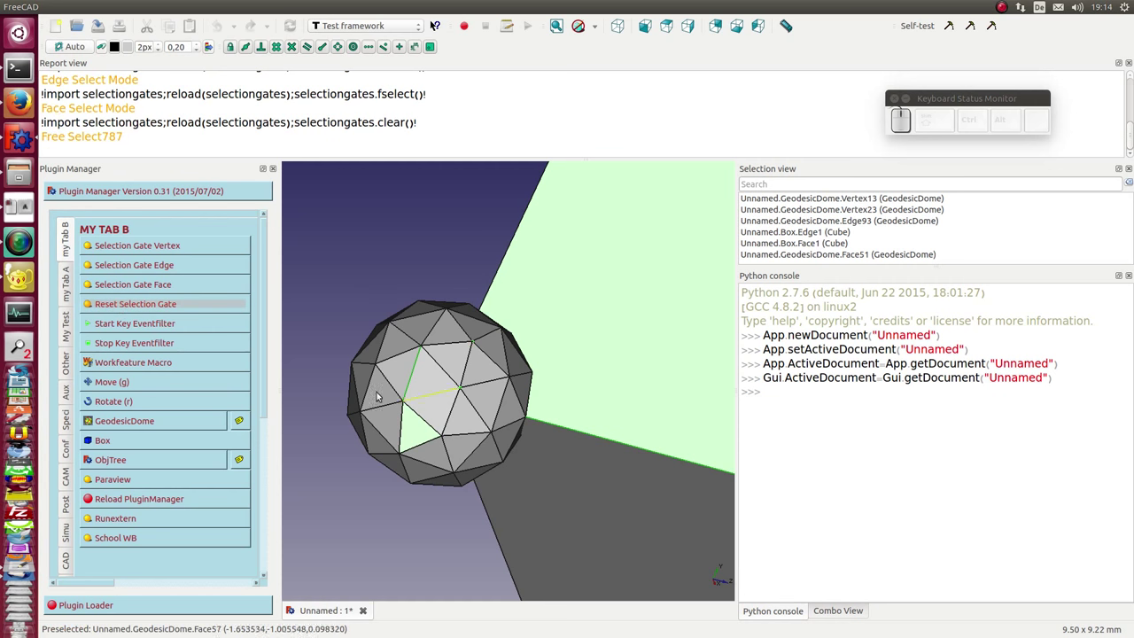
left_click(556, 514)
left_click(473, 413)
left_click(480, 408)
left_click(463, 386)
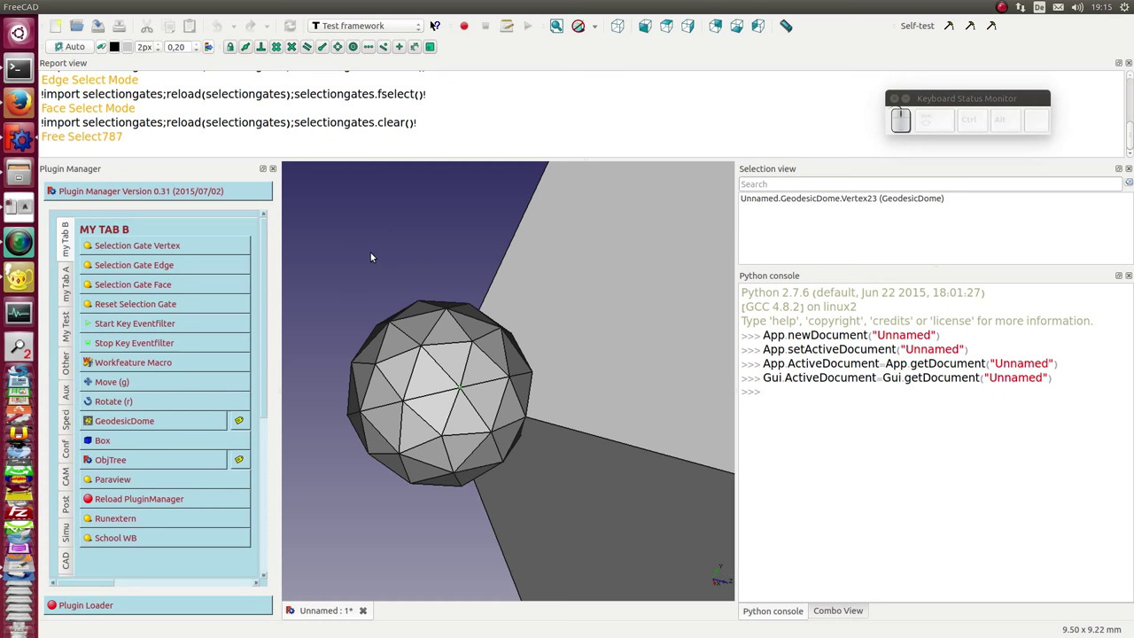
Step: Use the keypad shortcuts for vertex then edge gating, selecting a dome edge and a cube edge
key("KP_7")
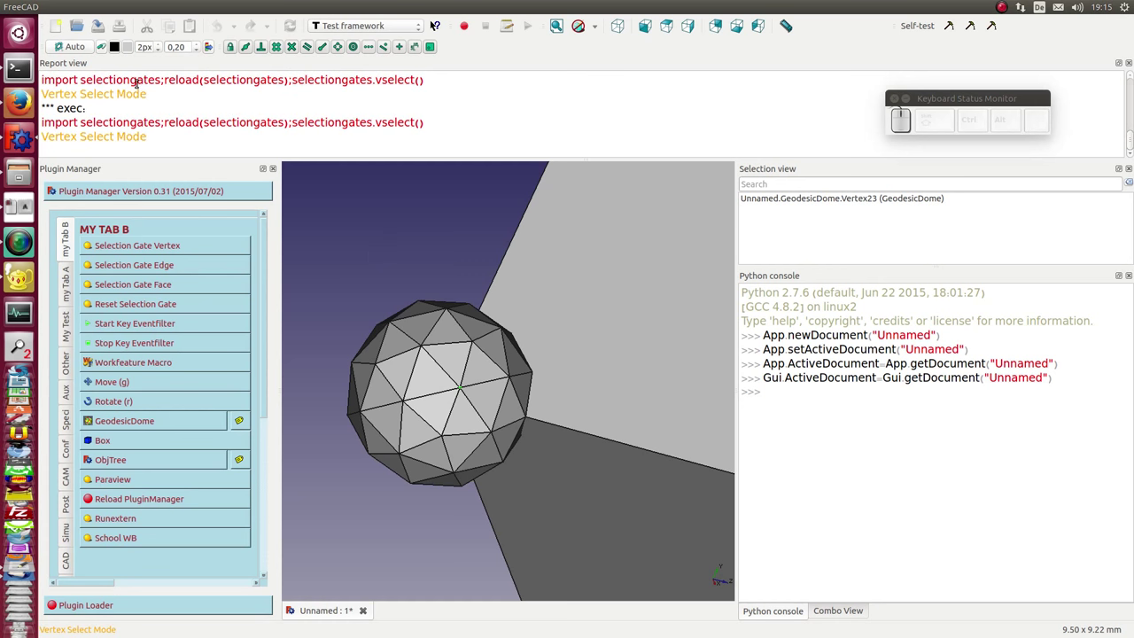
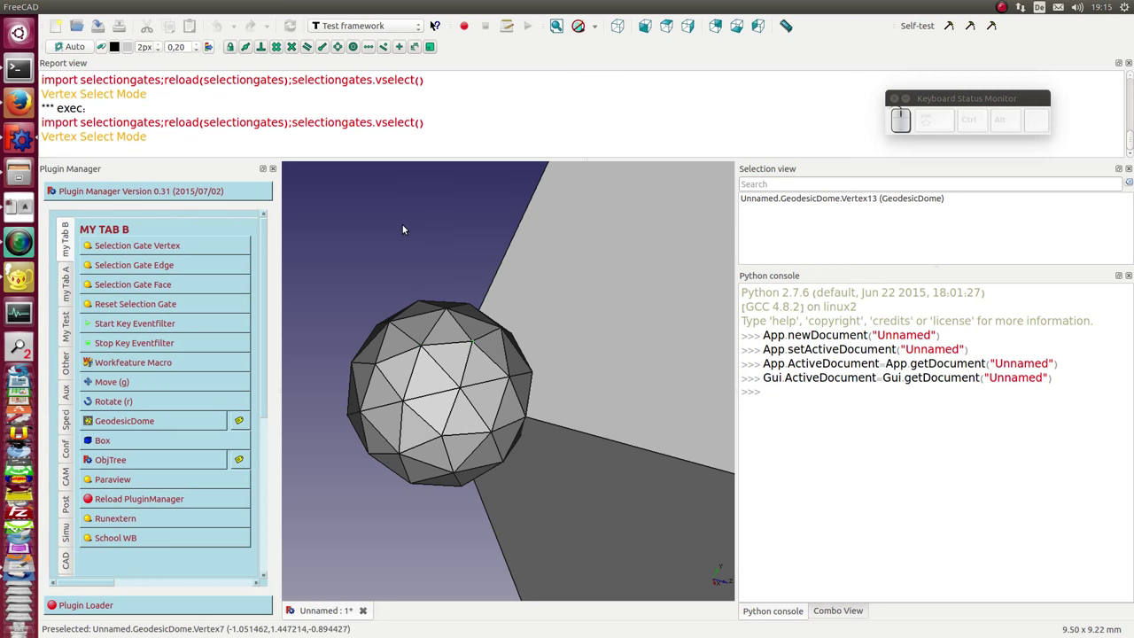
key("KP_8")
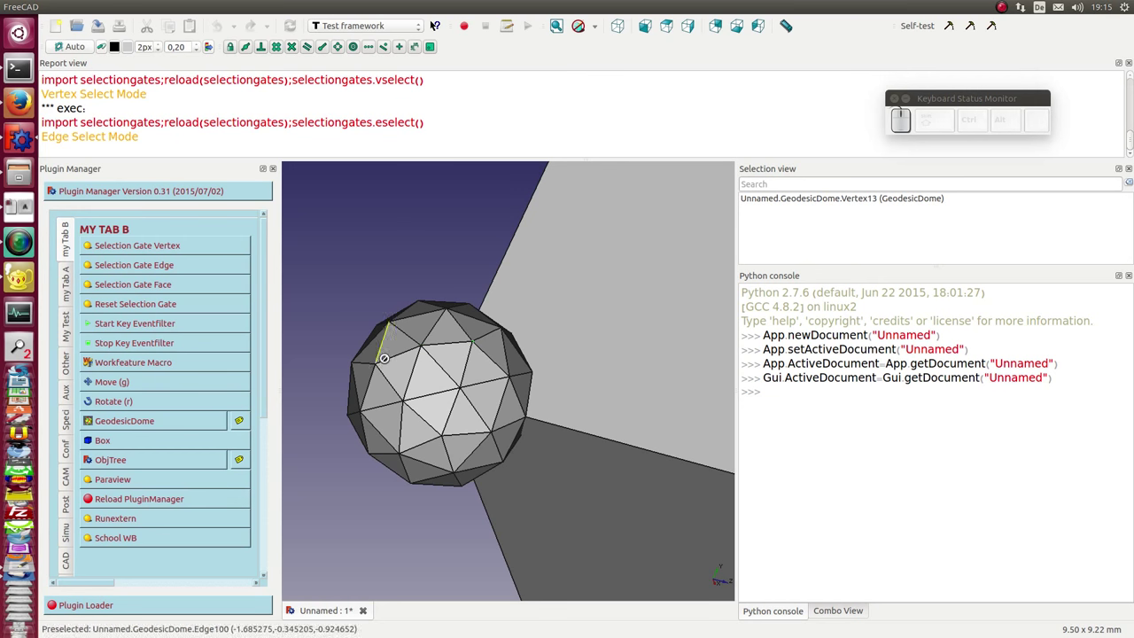
left_click(392, 363)
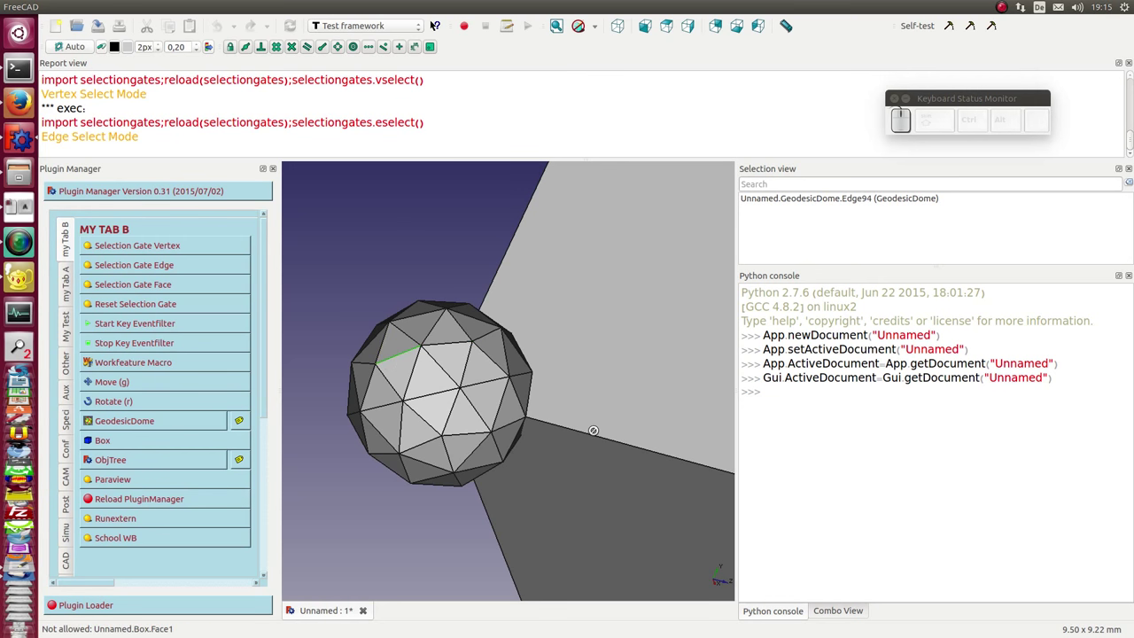
left_click(607, 437)
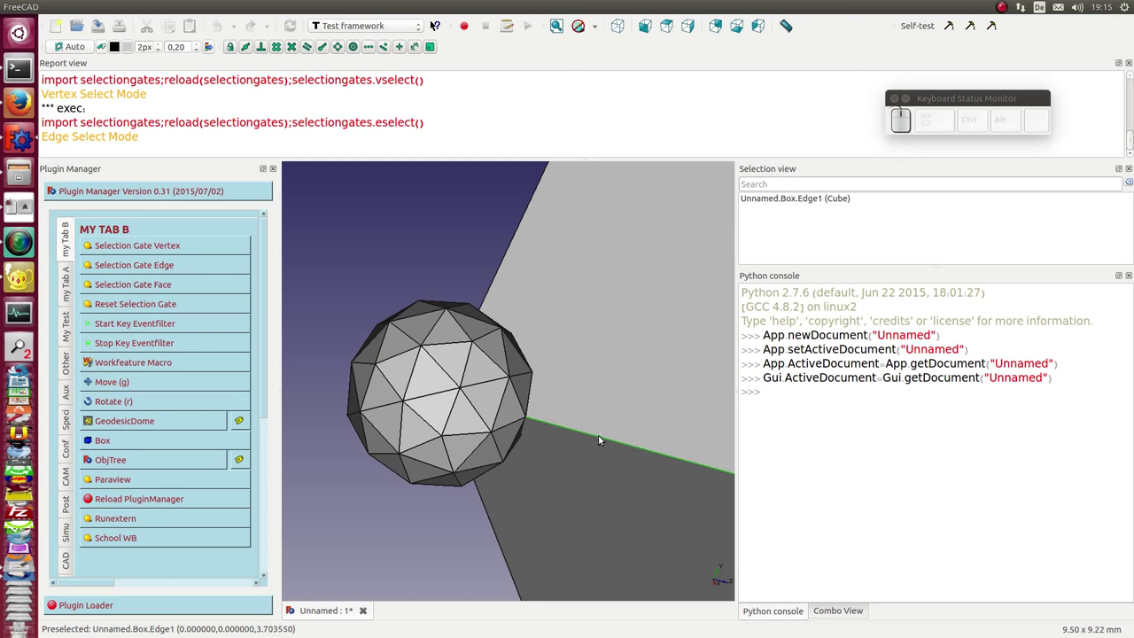
Step: Gate picking to faces, select several dome triangles, then lift the restriction with the KP_Divide shortcut
key("KP_9")
left_click(553, 264)
left_click(460, 355)
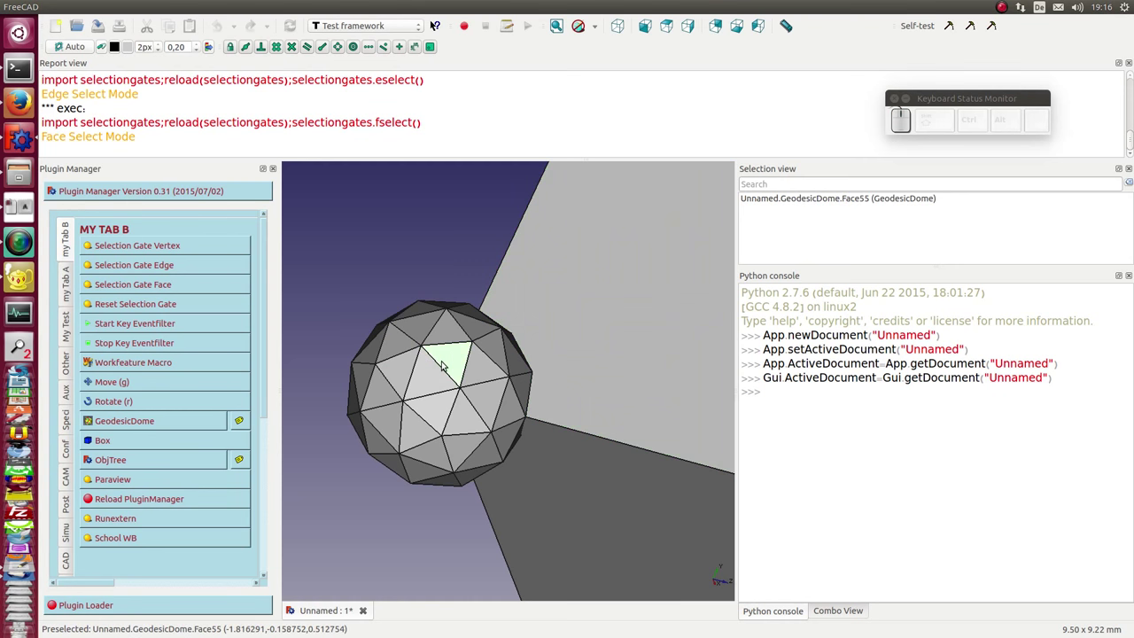
left_click(437, 375)
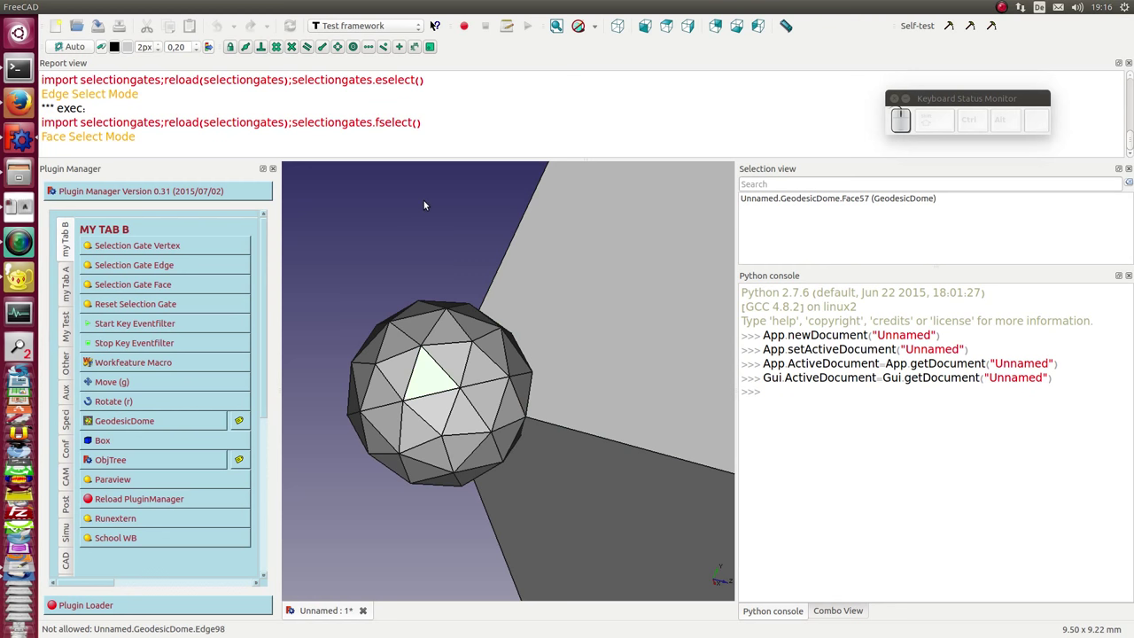
key("KP_Divide")
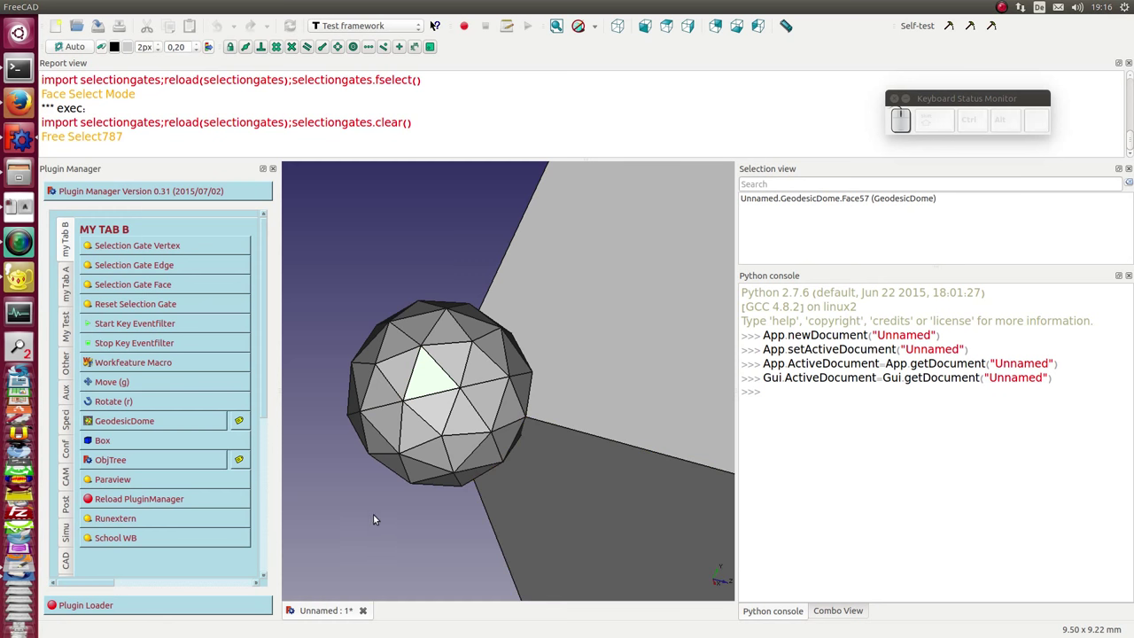
scroll("down", 3)
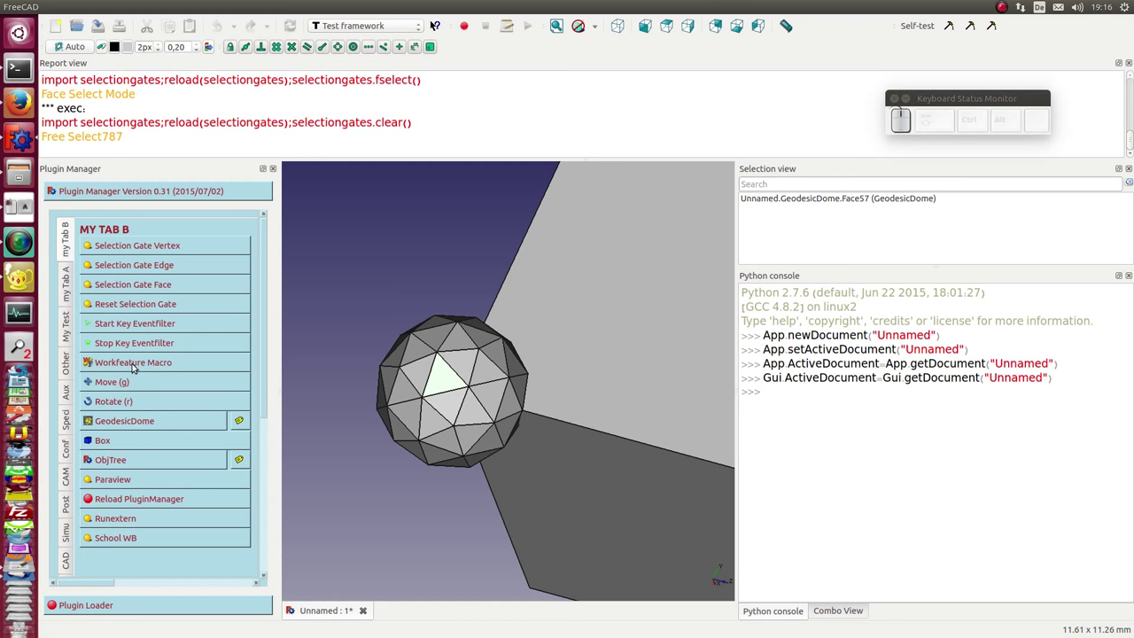
Step: Launch the Workfeature macro from the Plugin Manager and show its Work Features panel's first point tools
left_click(135, 363)
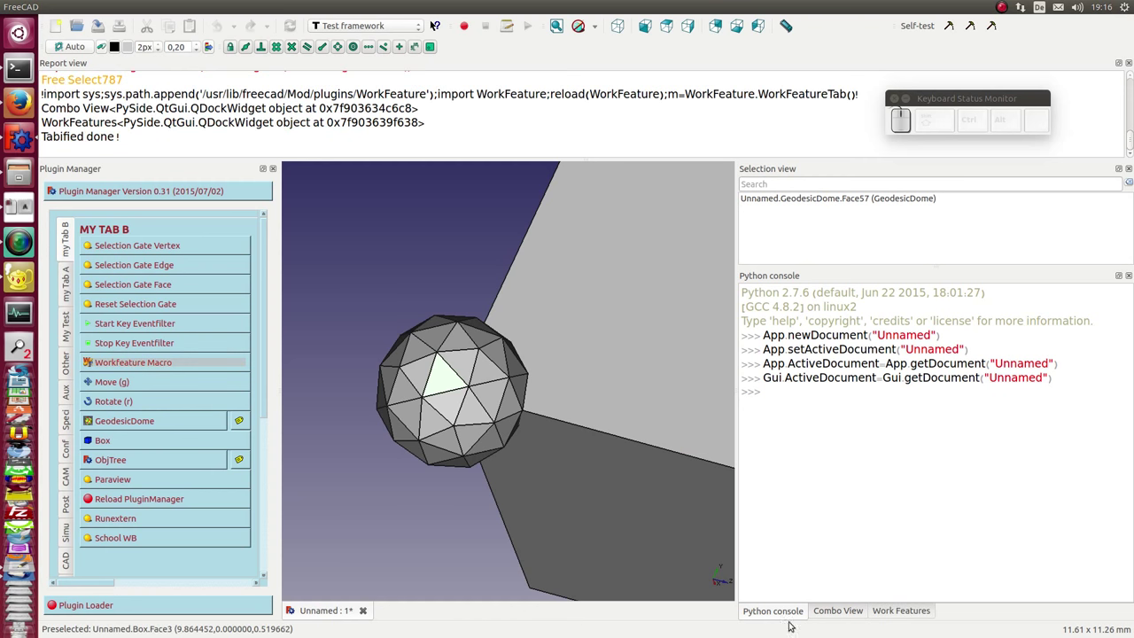
left_click(910, 614)
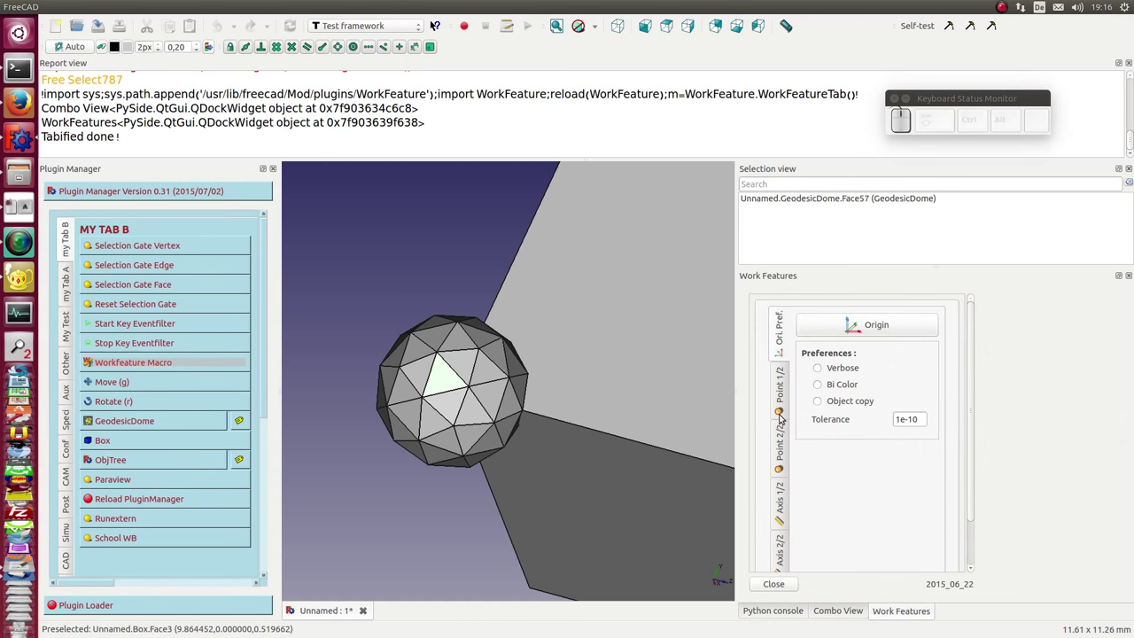
scroll("down", 3)
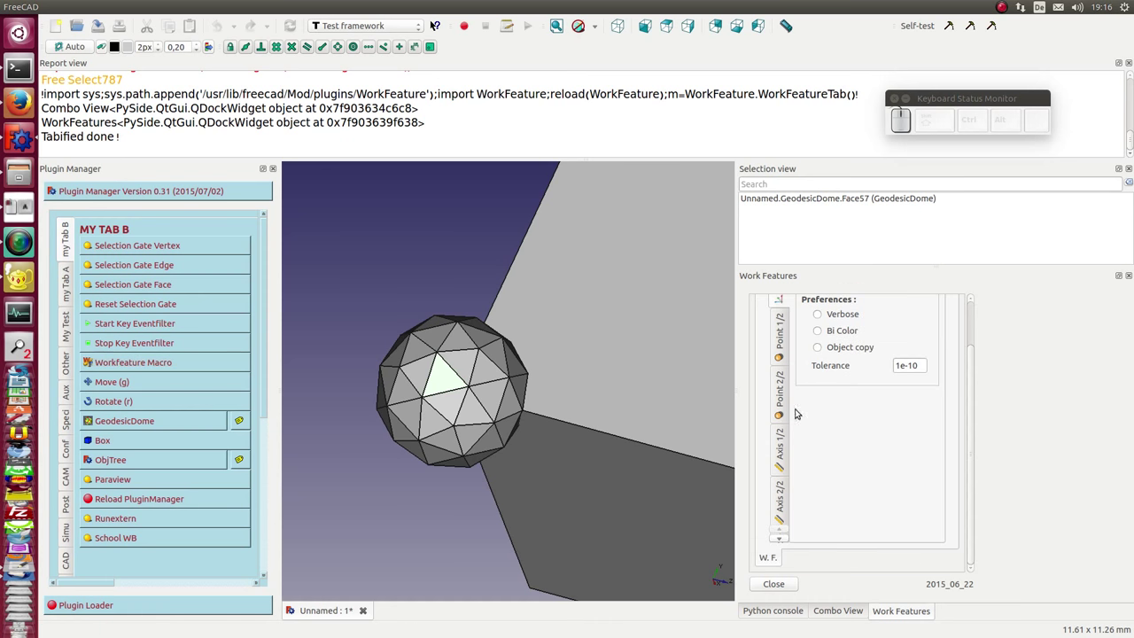
left_click(785, 391)
scroll("up", 3)
left_click(785, 390)
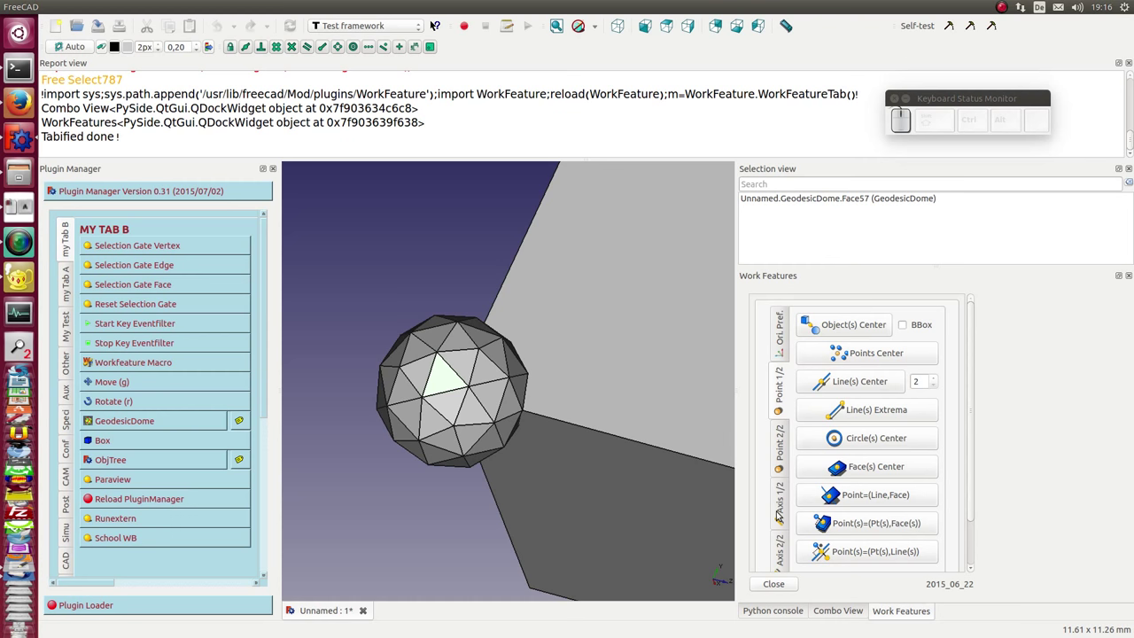
Step: Browse the Point 2/2, Axis 1/2 and Axis 2/2 tool sets, zooming to show cube and dome
left_click(782, 500)
left_click(783, 553)
scroll("down", 3)
scroll("up", 3)
scroll("down", 3)
left_click(488, 473)
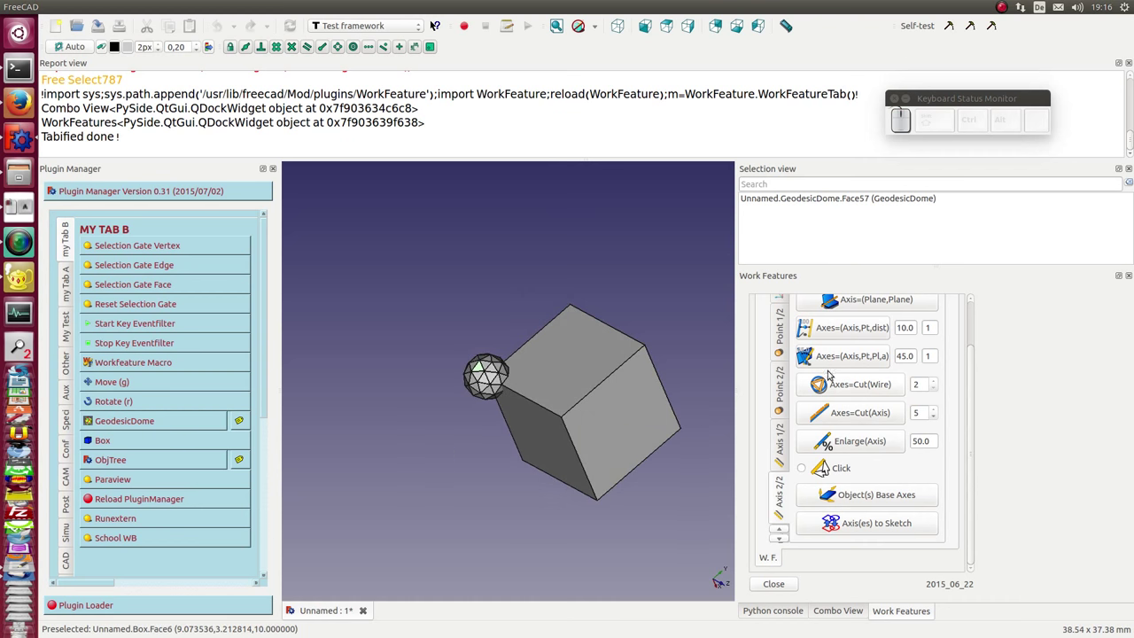
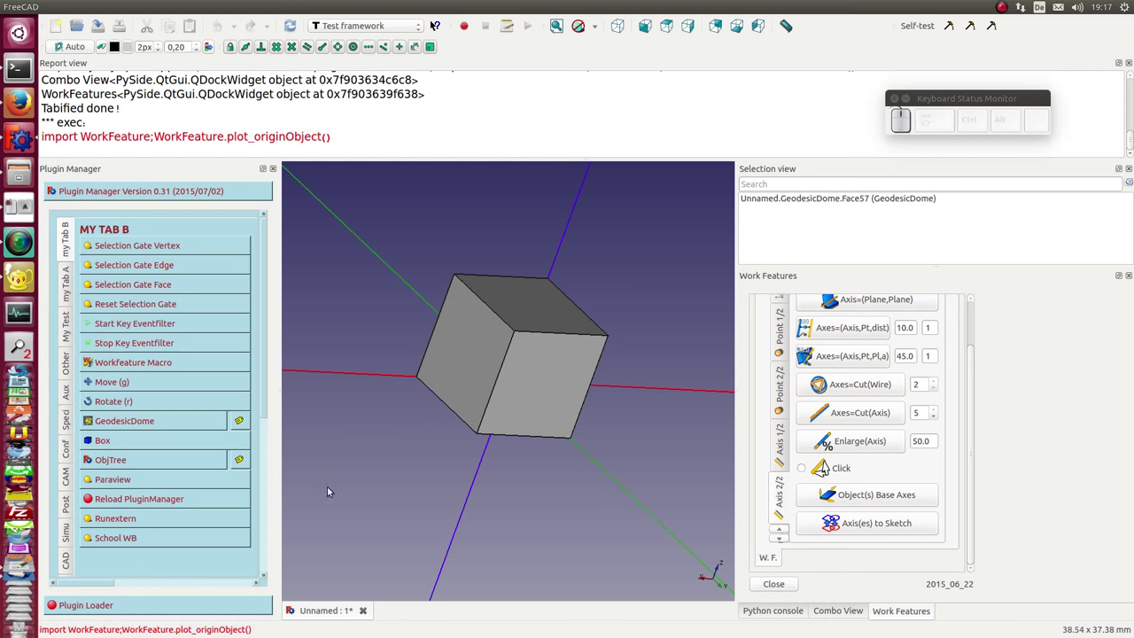
Step: Orbit around the cube, select a dome vertex and create three center planes with the J shortcut
left_click_drag(355, 467, 446, 485)
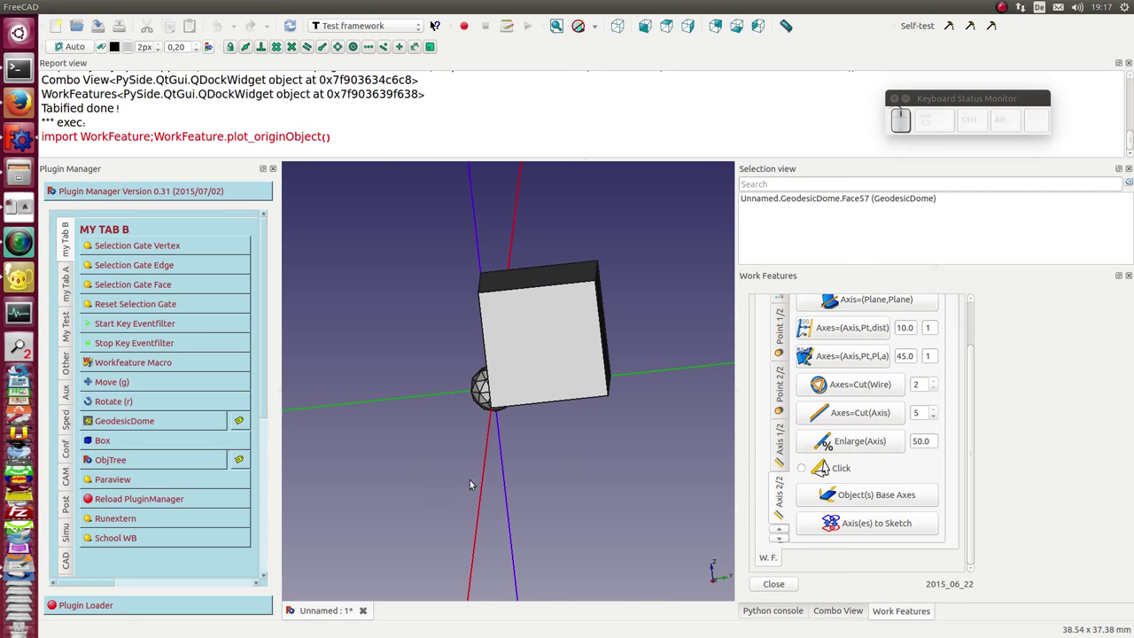
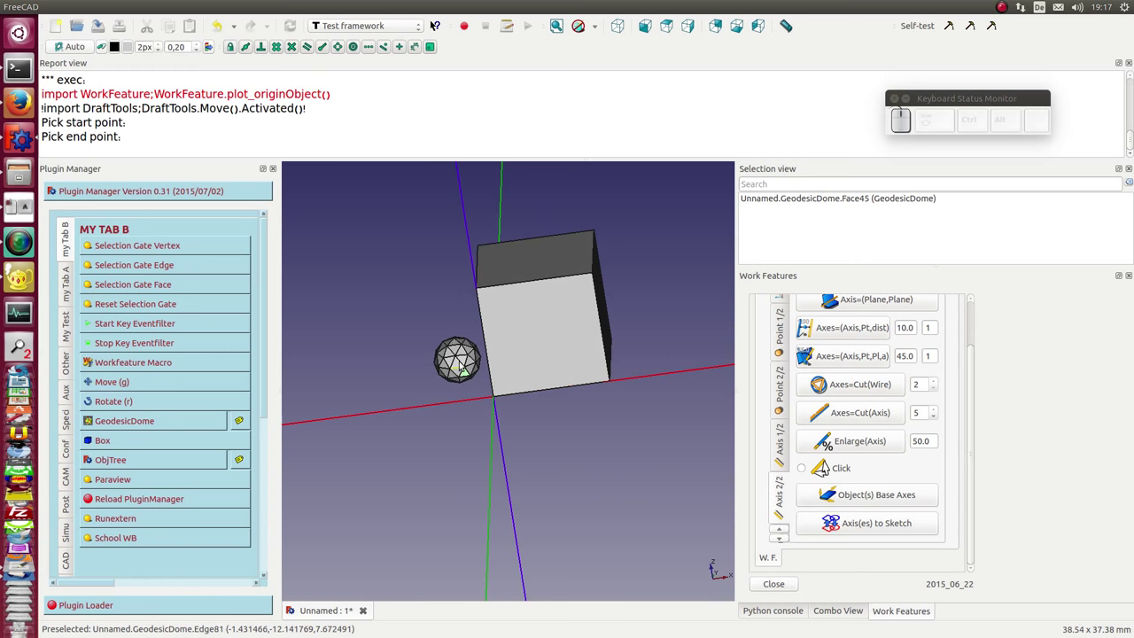
left_click(461, 356)
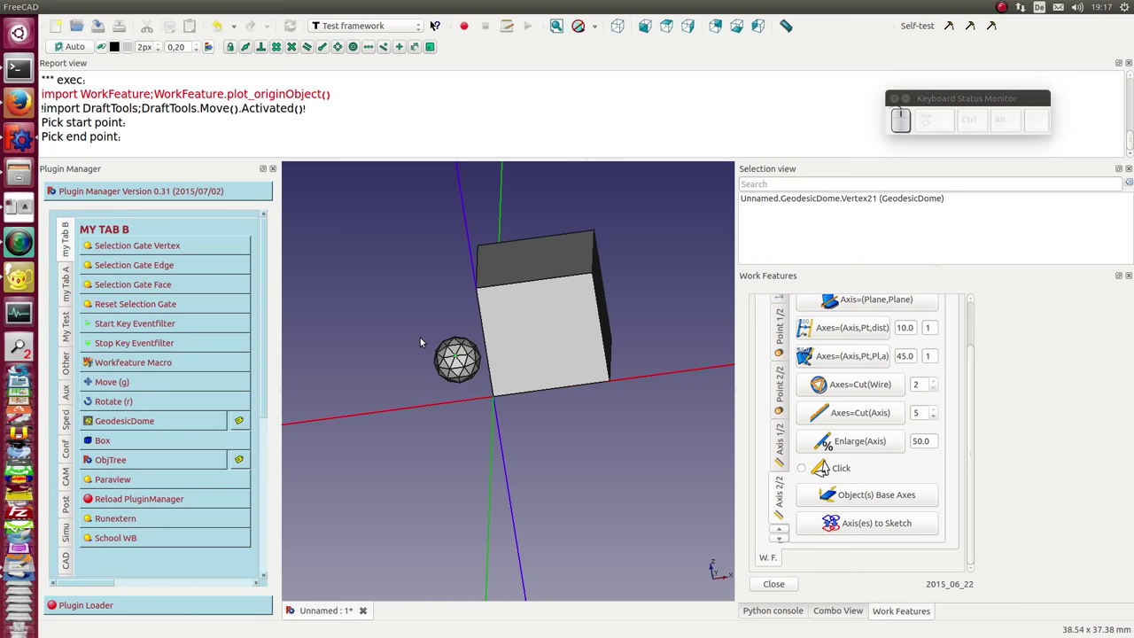
key("j")
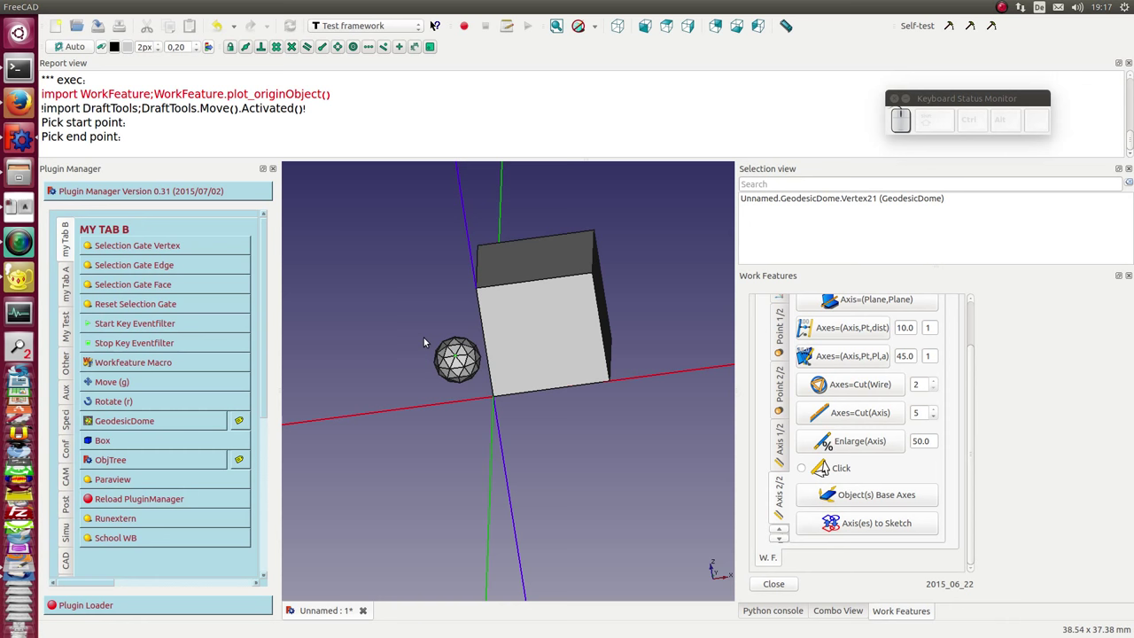
Step: Orbit to view the new planes crossing the dome, then raise Geany's myconfig.yaml key mappings
left_click(572, 435)
scroll("down", 3)
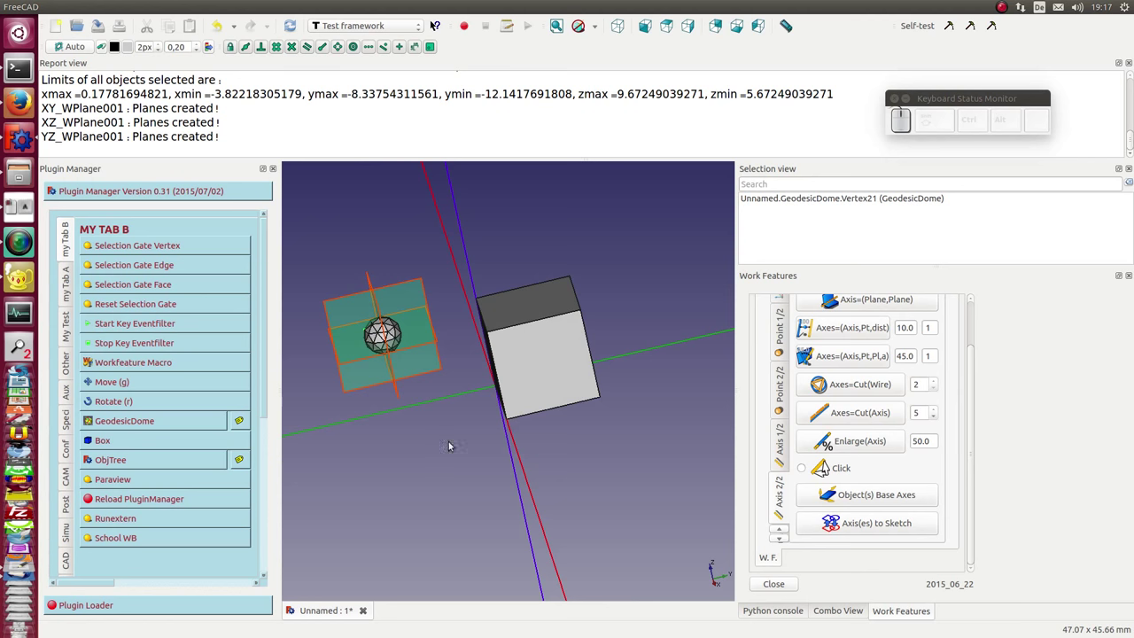
left_click_drag(395, 526, 428, 481)
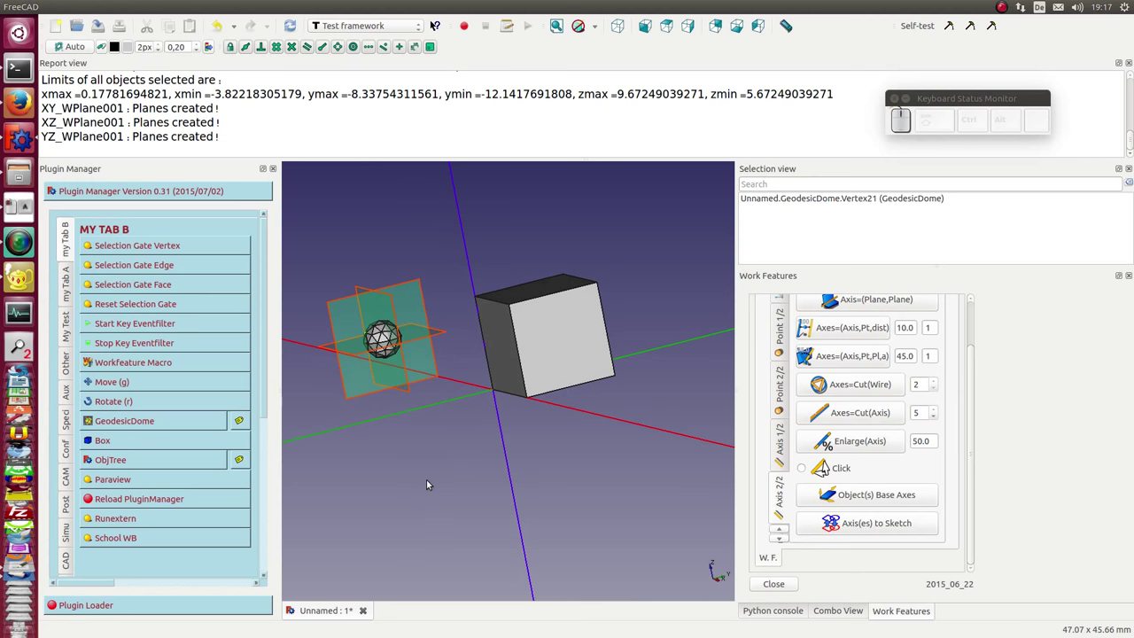
left_click(24, 283)
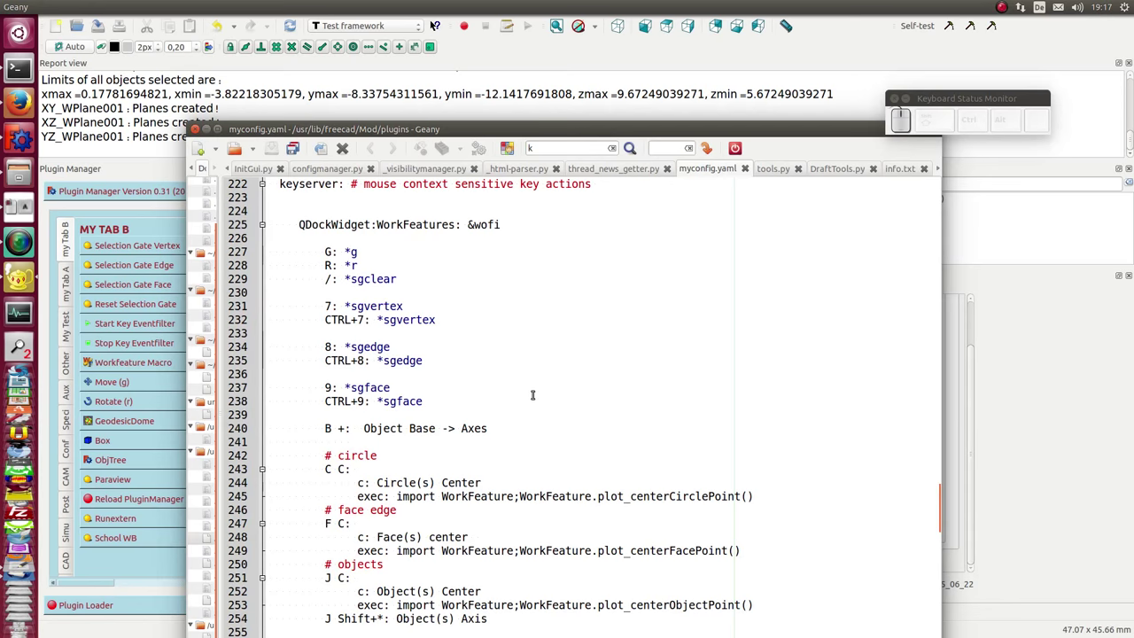
Step: Scroll myconfig.yaml past the specials section down to the plane and object key mappings
scroll("down", 3)
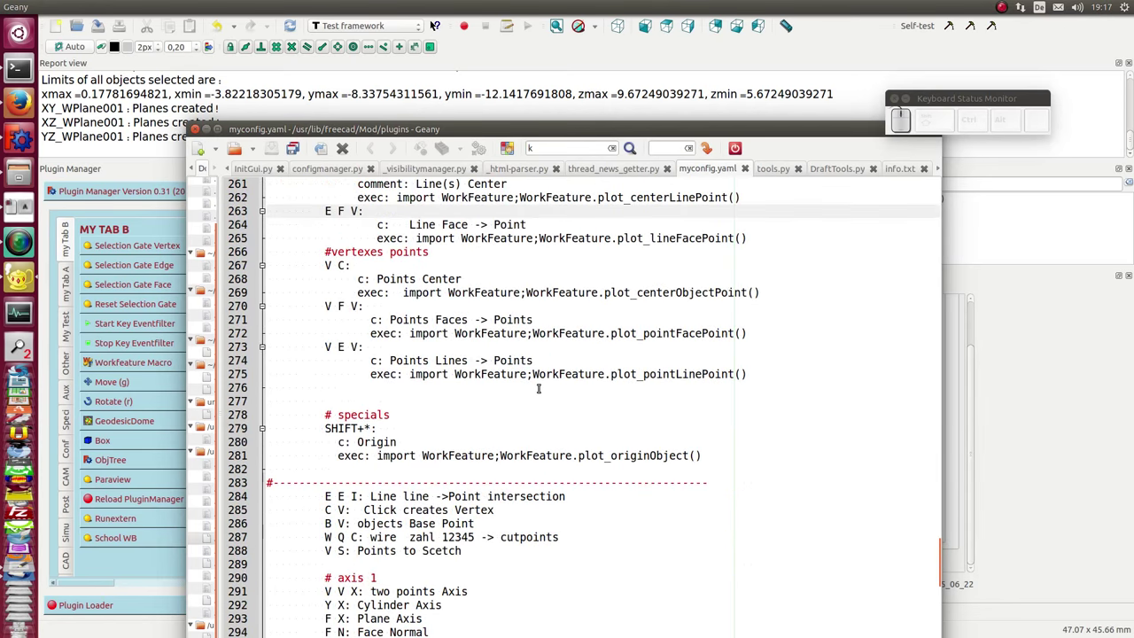
scroll("up", 3)
scroll("down", 3)
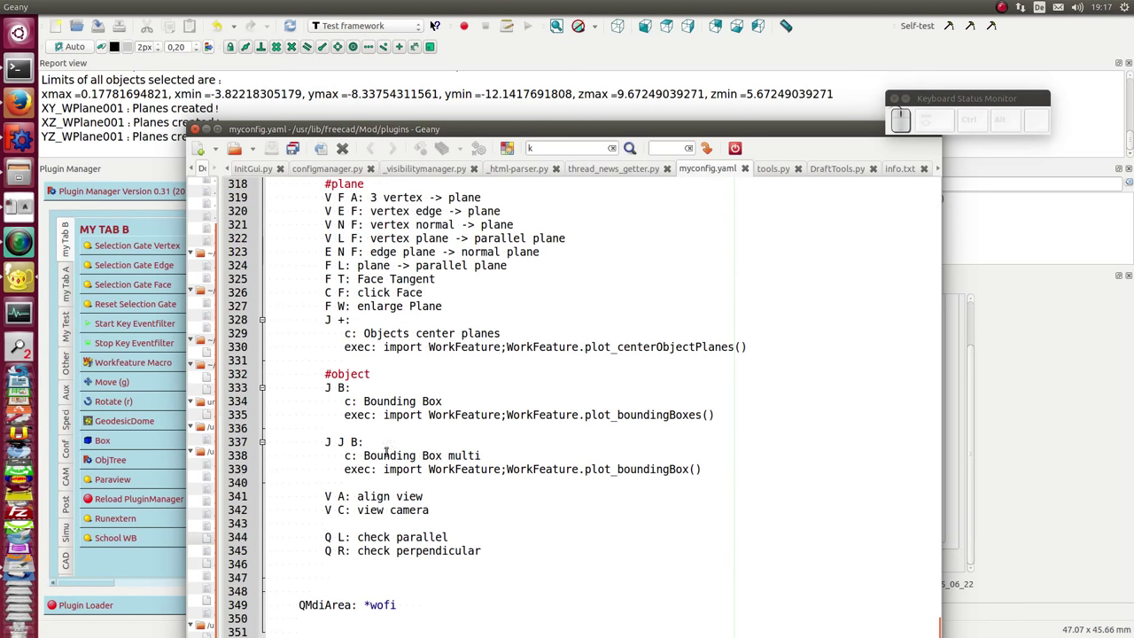
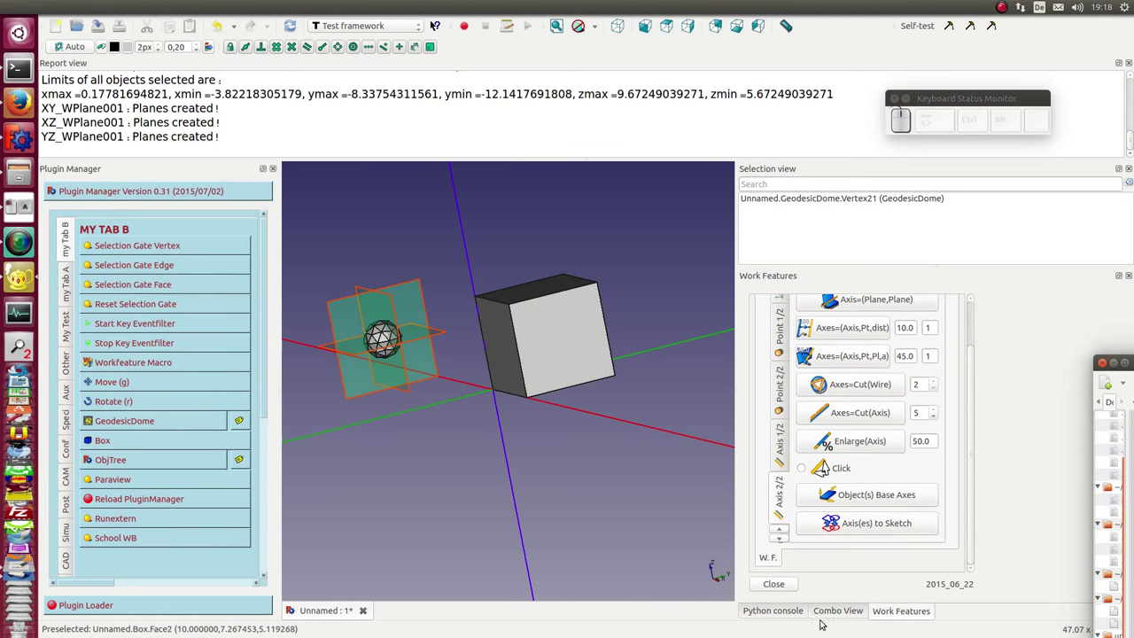
Step: Delete the WorkFeatures group of three center planes and start the dome's bounding box shortcut
left_click(839, 614)
left_click(781, 371)
key("Delete")
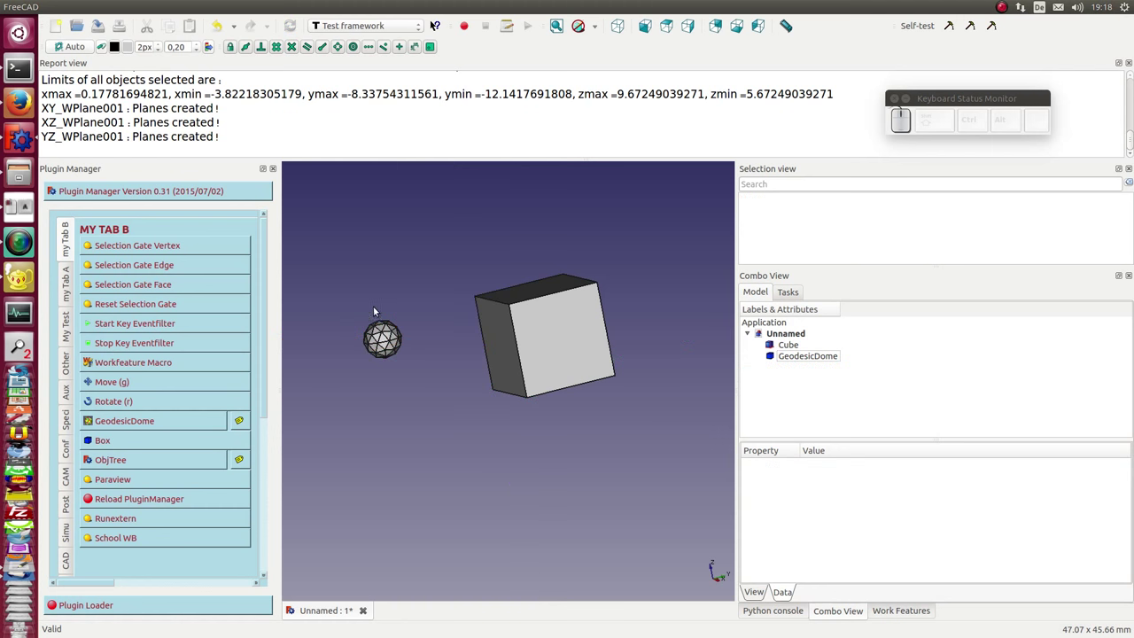
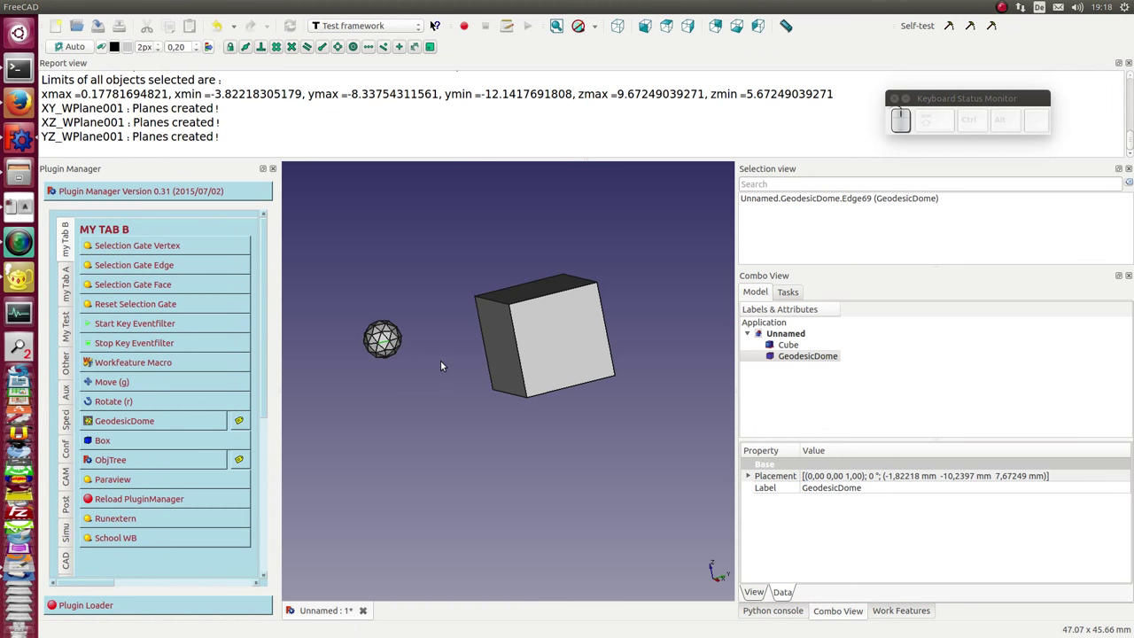
key("j")
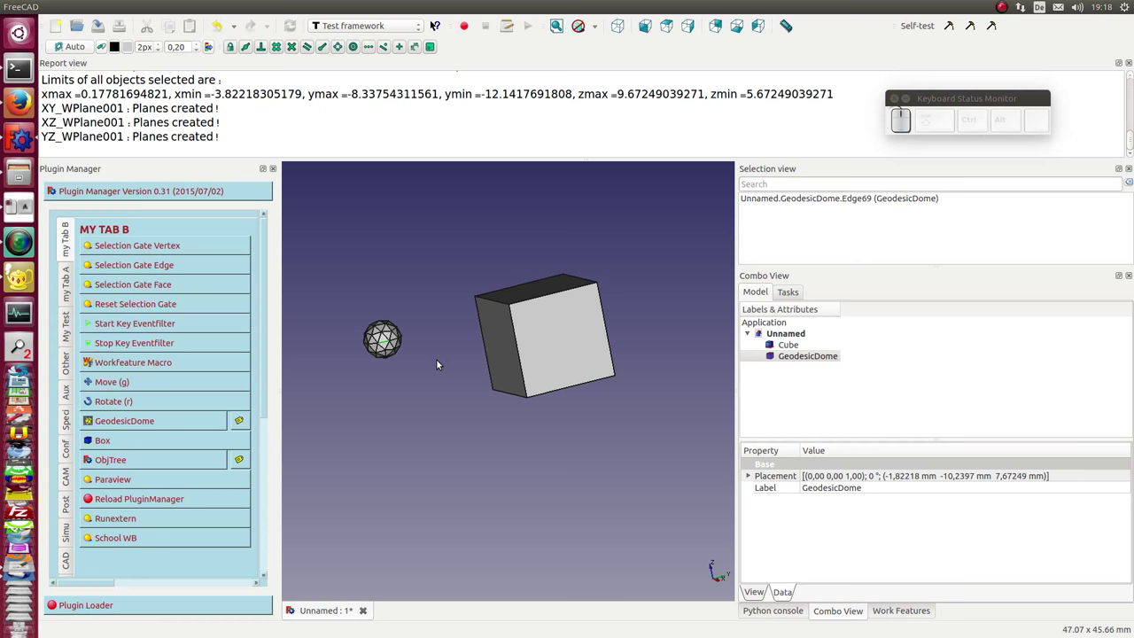
Step: Box the dome with J B, then box Cube and GeodesicDome together with J J B
key("b")
left_click_drag(427, 446, 515, 419)
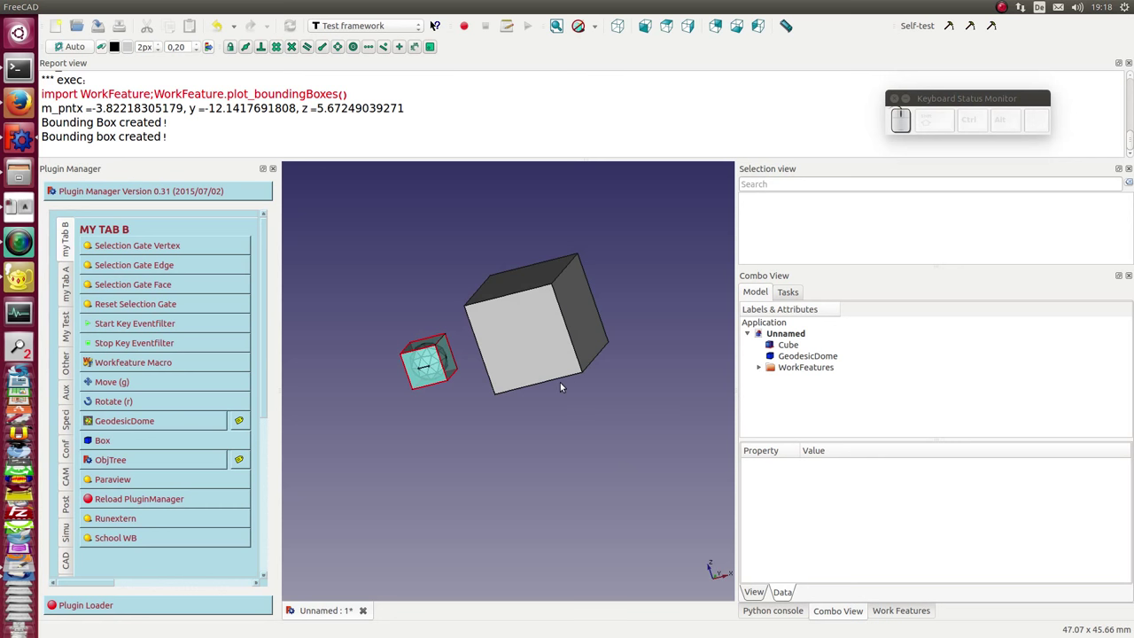
left_click(799, 346)
left_click(802, 356)
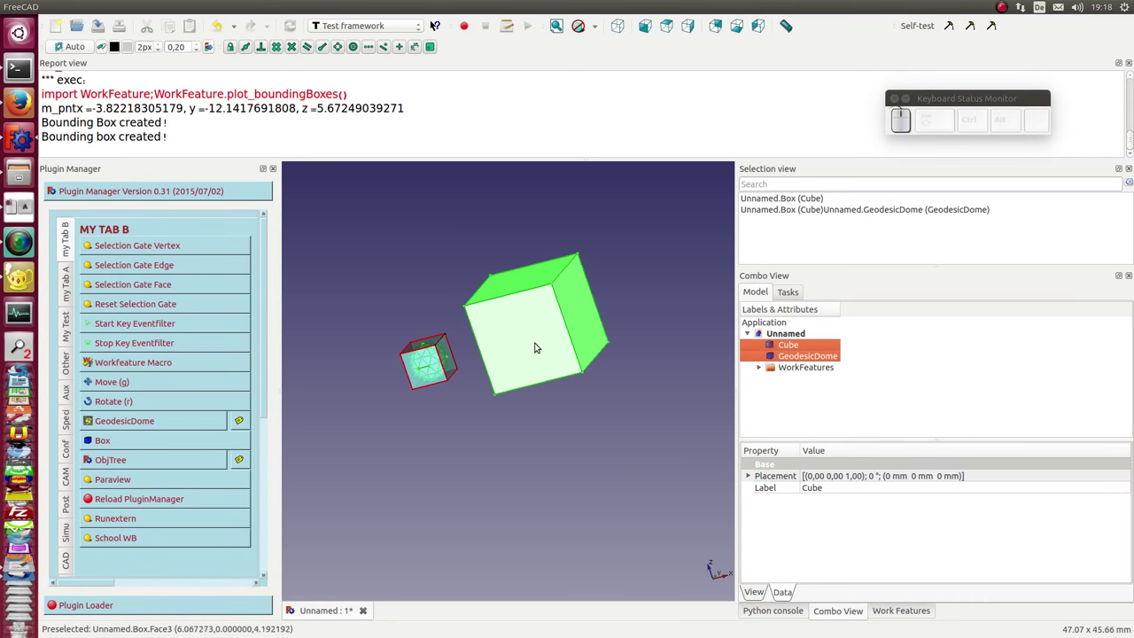
key("j")
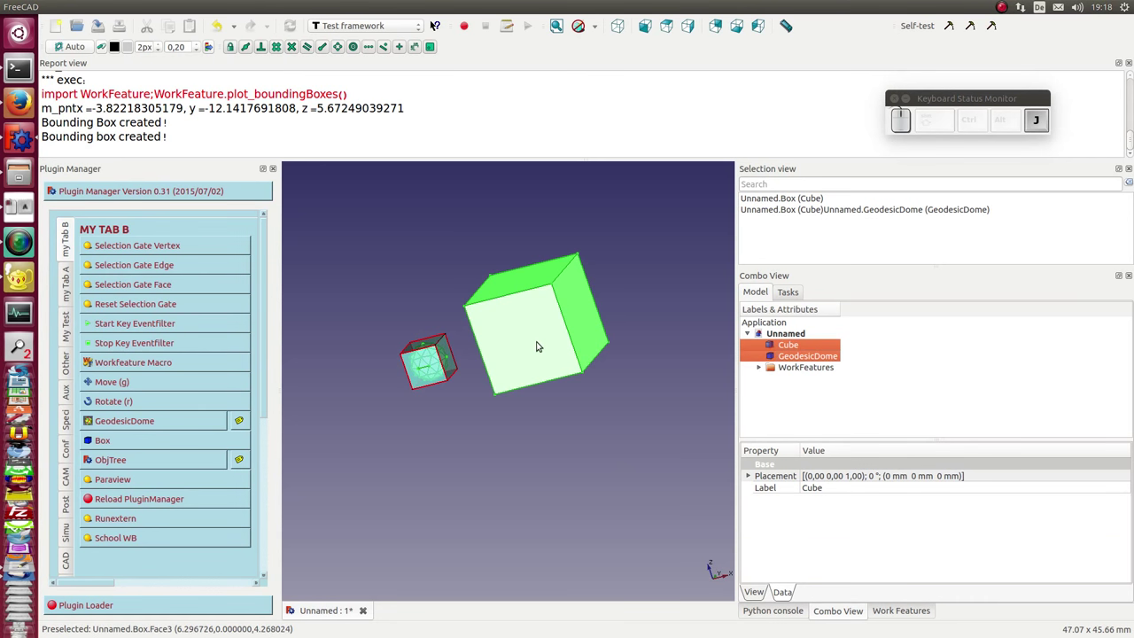
key("b")
Step: Delete the WorkFeatures group holding the bounding boxes and select a front face of the cube
left_click_drag(614, 430, 651, 420)
left_click(815, 367)
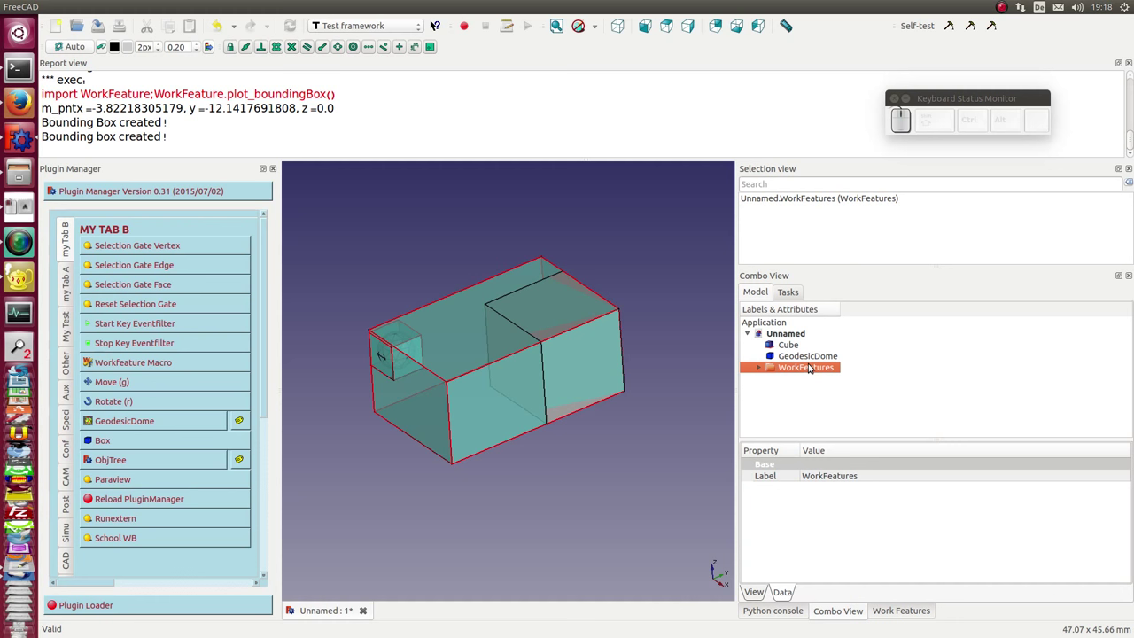
key("Delete")
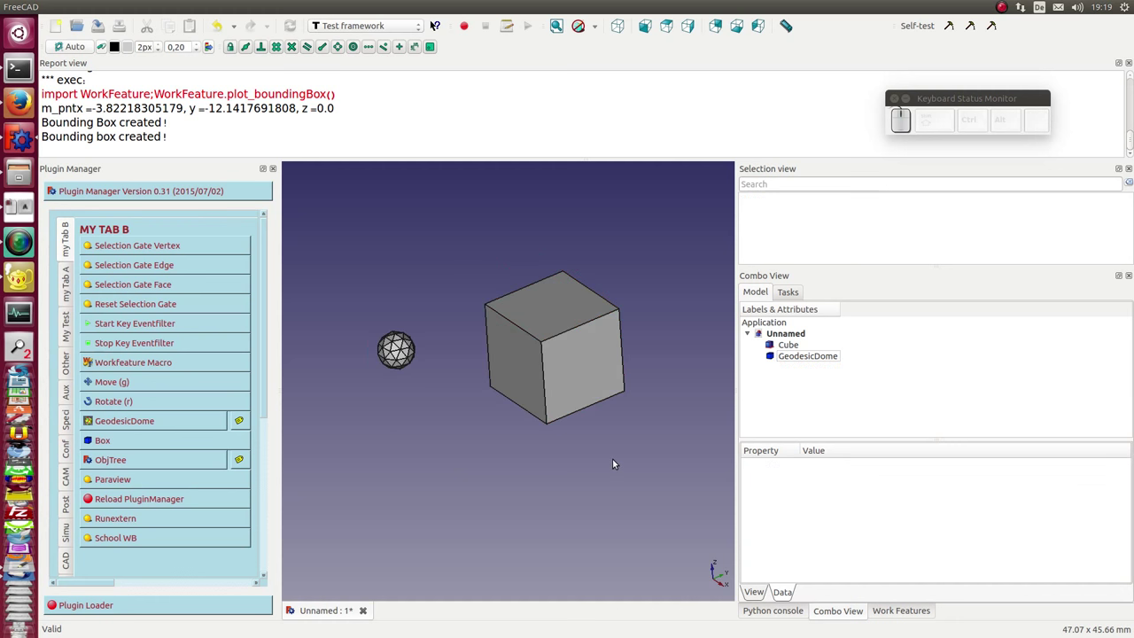
left_click_drag(449, 472, 433, 430)
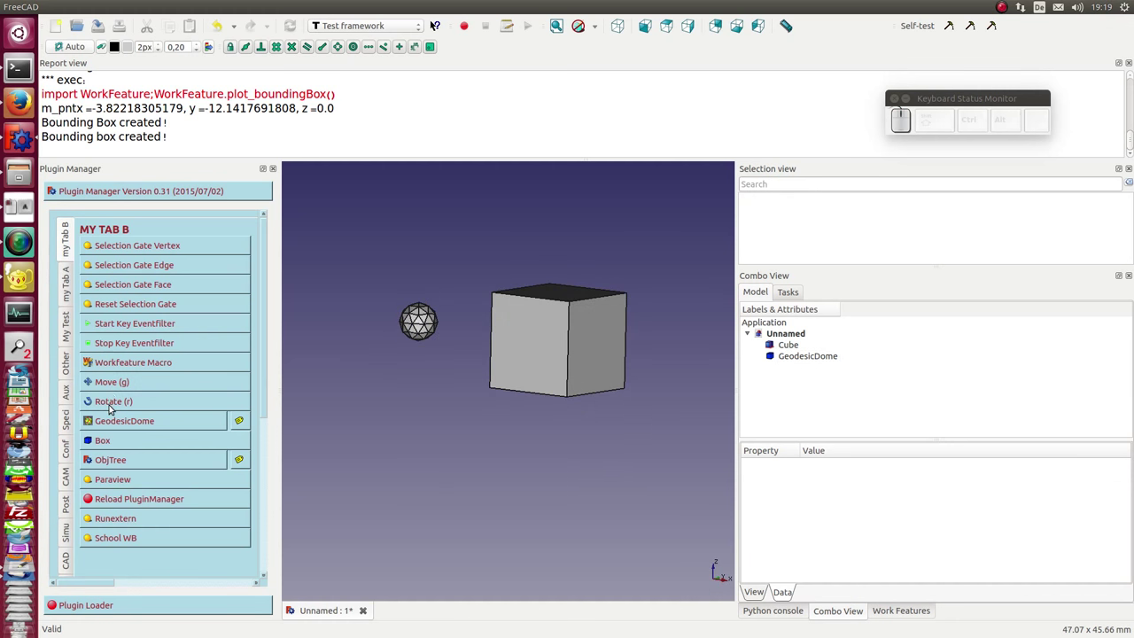
left_click(527, 356)
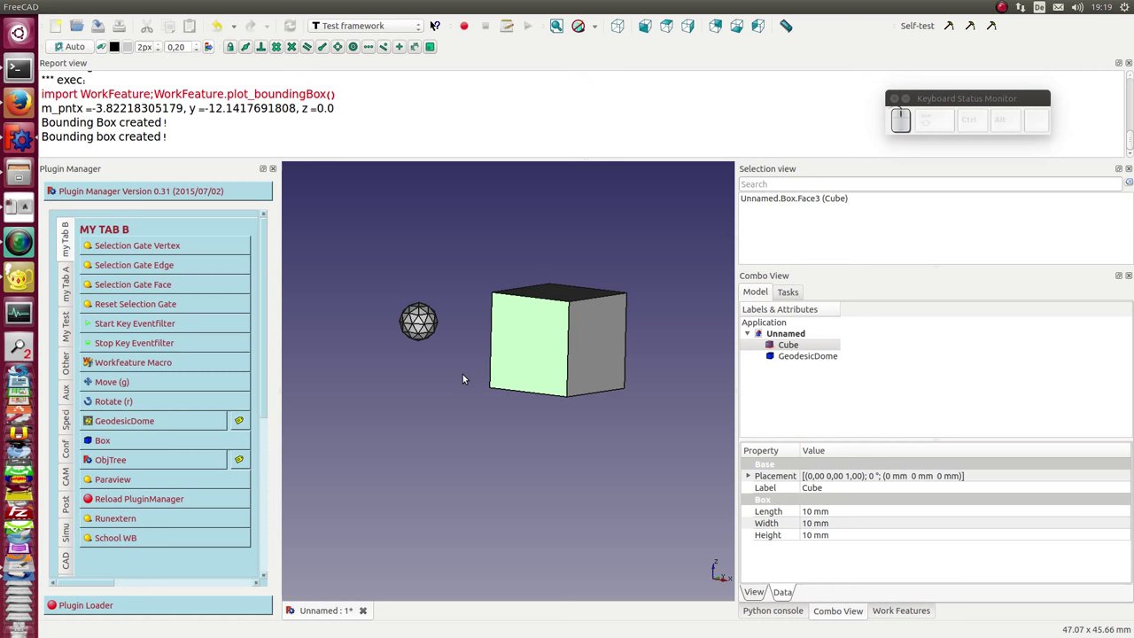
Step: Rotate the cube with R to the upper left, then move the dome lower with G
key("r")
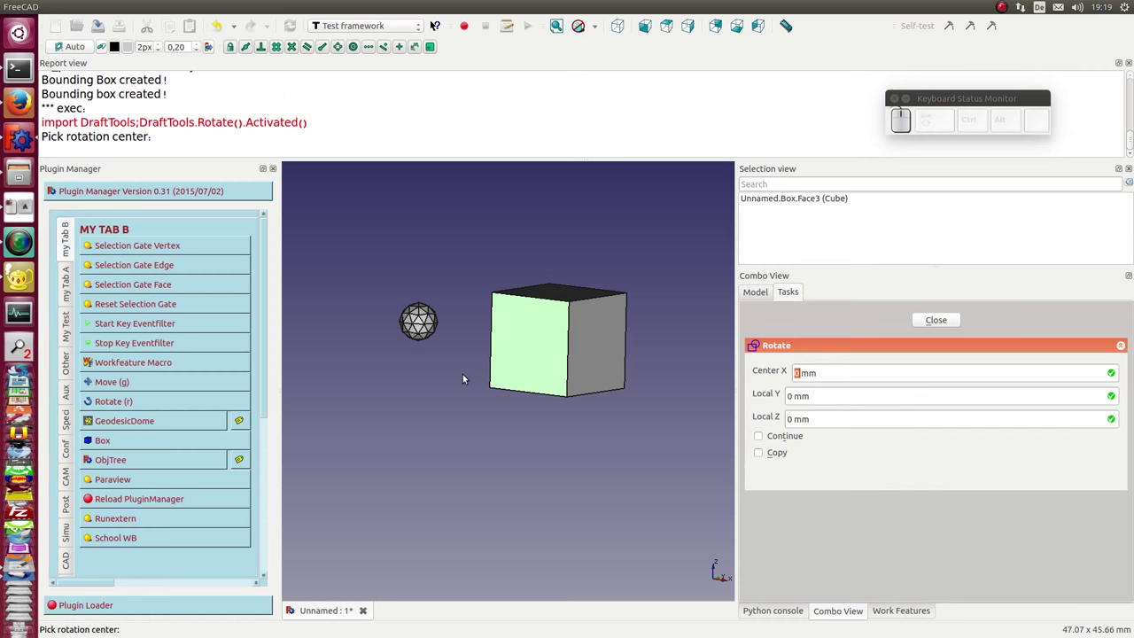
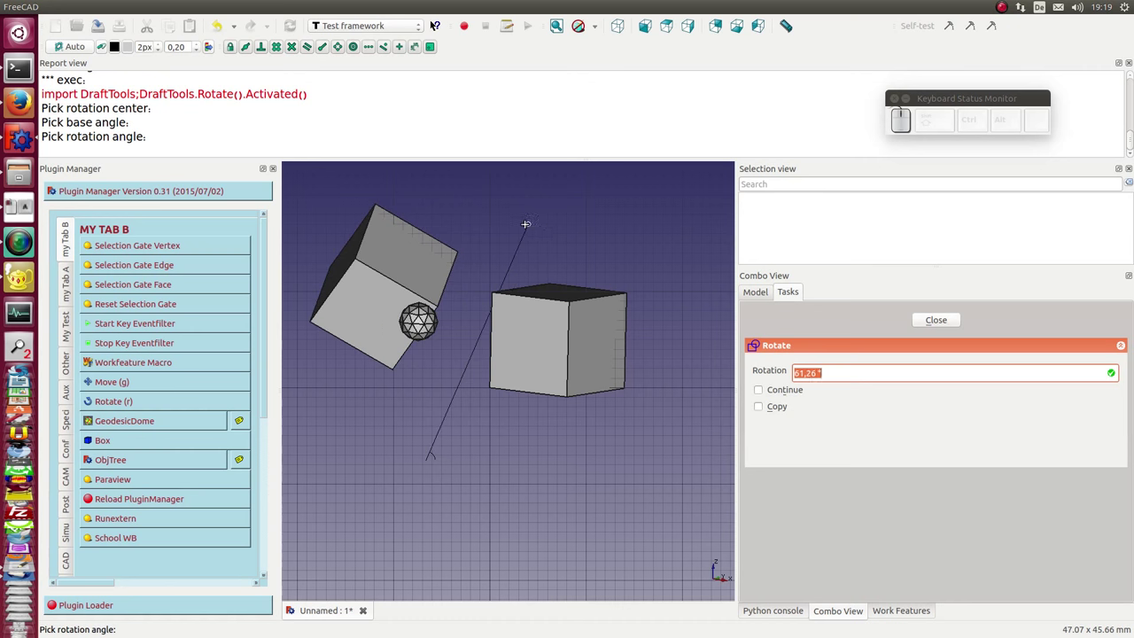
left_click(521, 218)
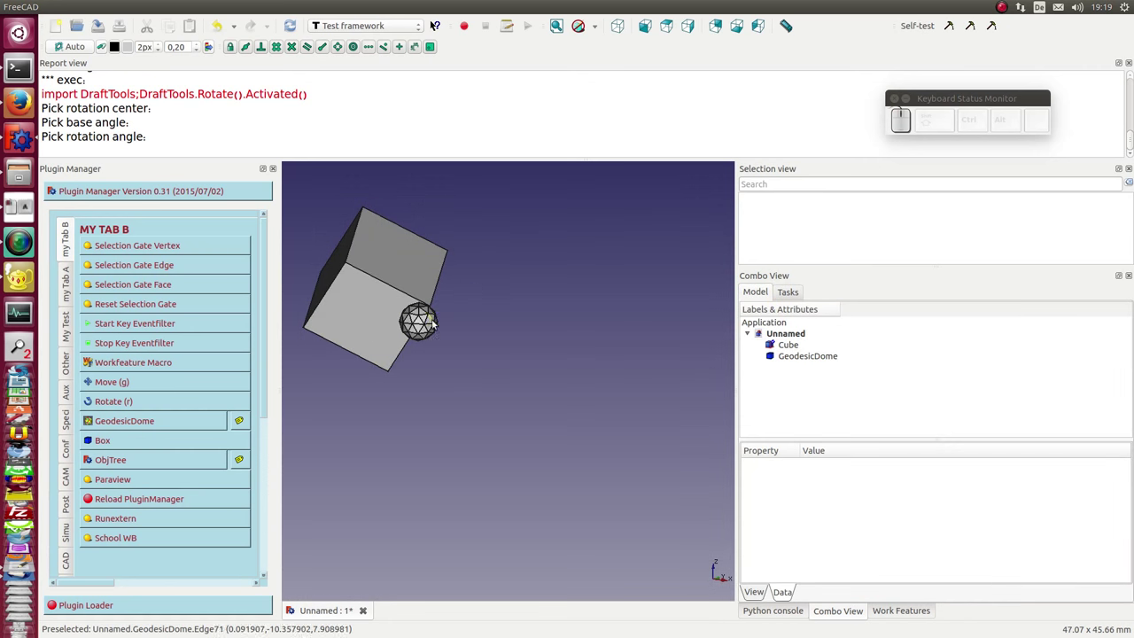
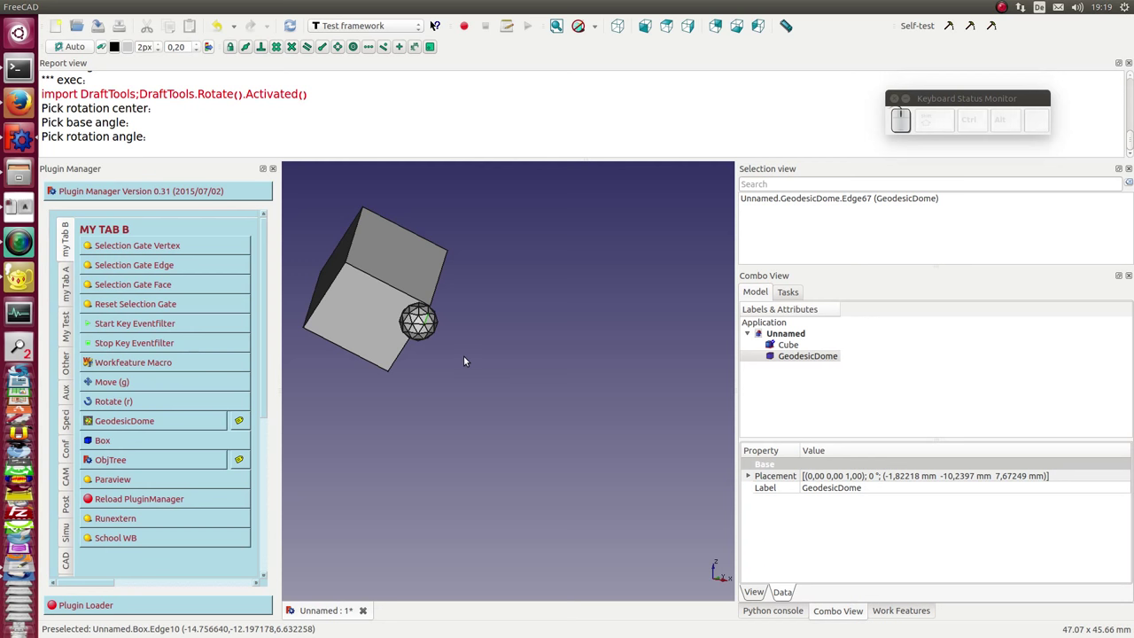
key("g")
left_click(467, 357)
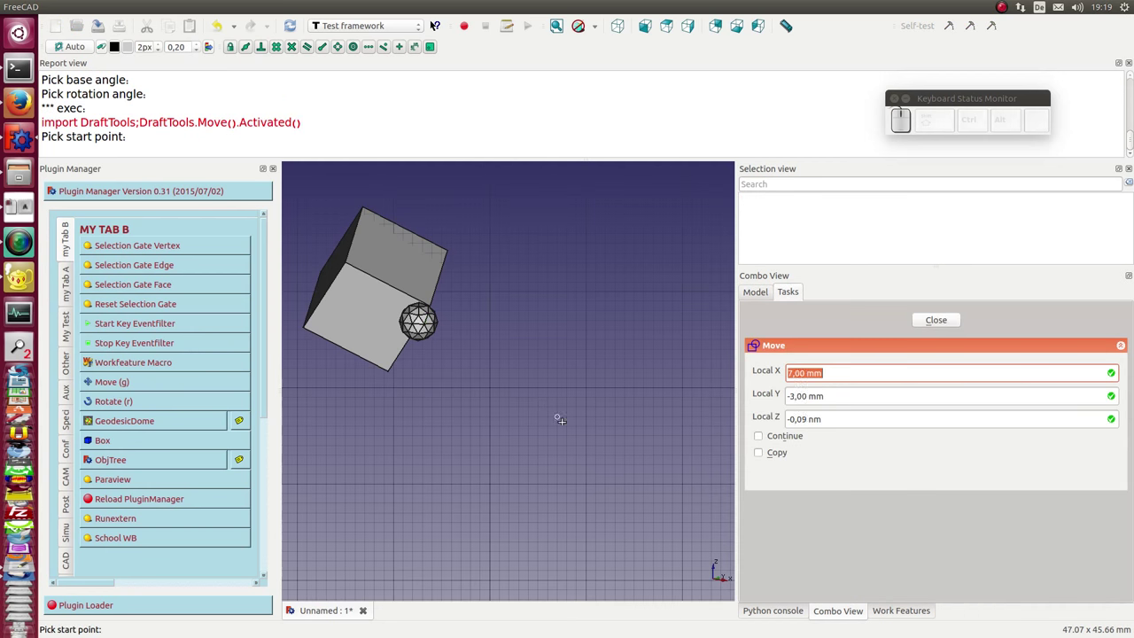
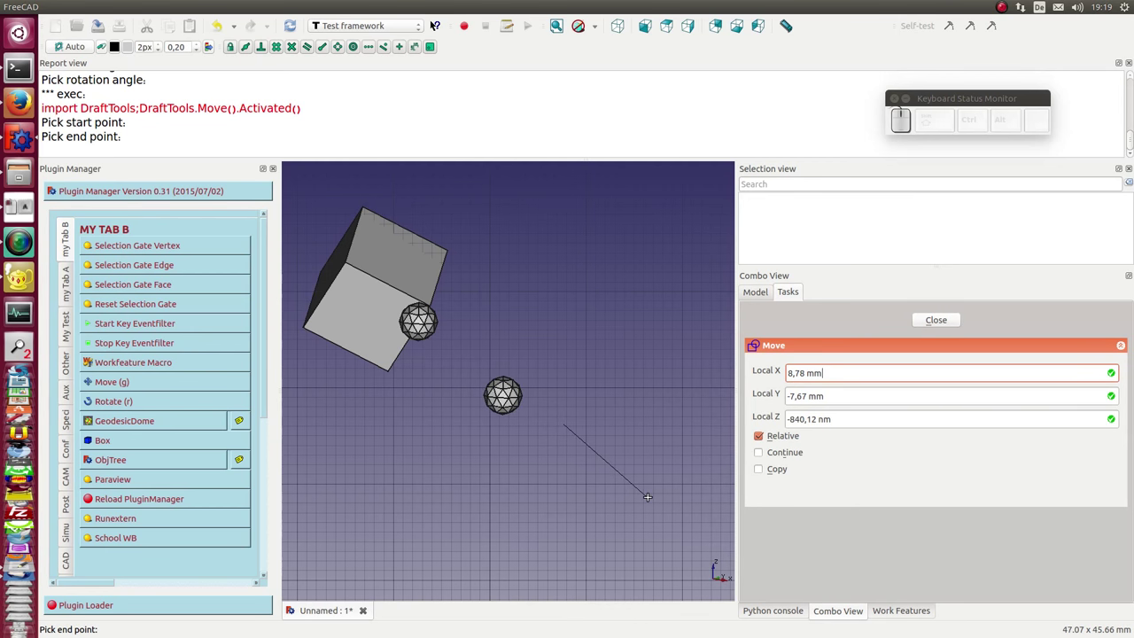
left_click(649, 498)
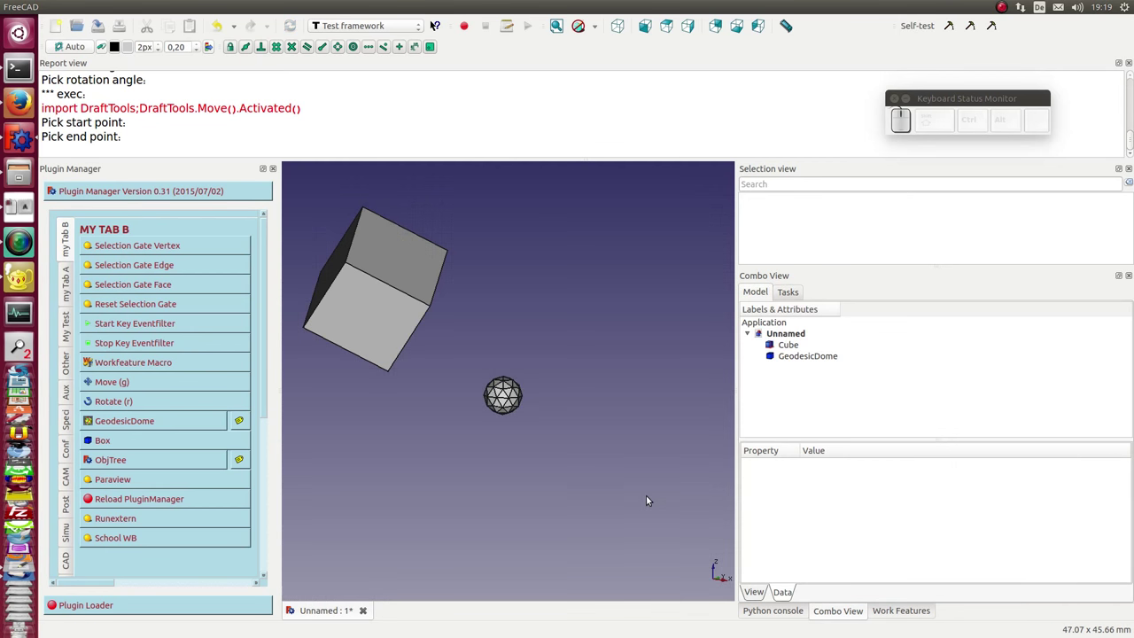
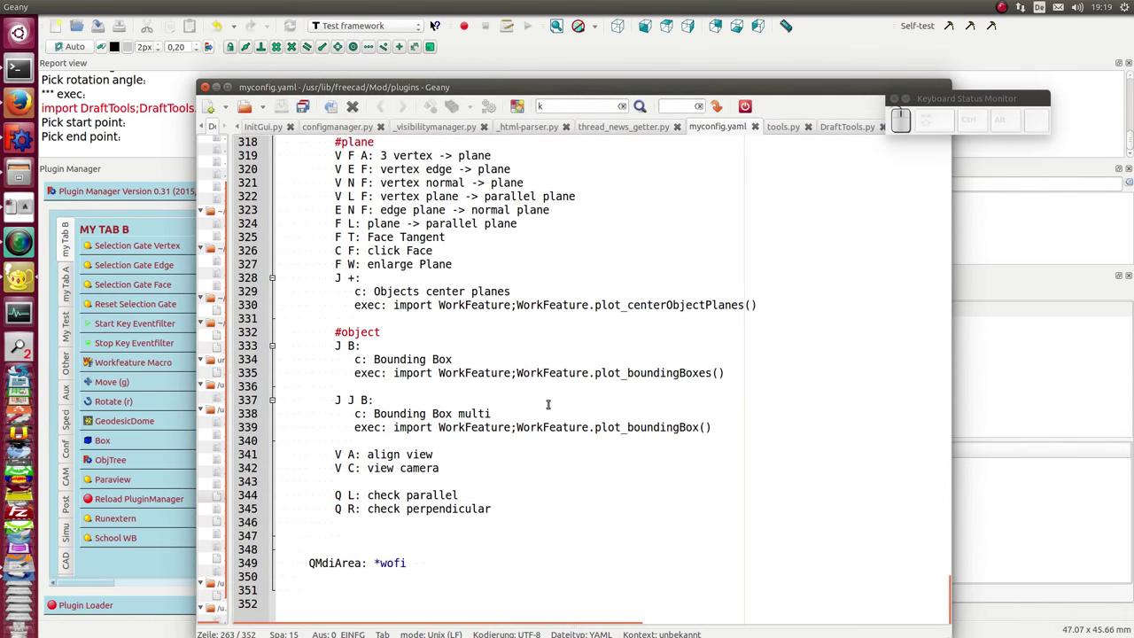
Step: Scroll myconfig.yaml from the specials section down to the object, view and parallel-check mappings
scroll("up", 3)
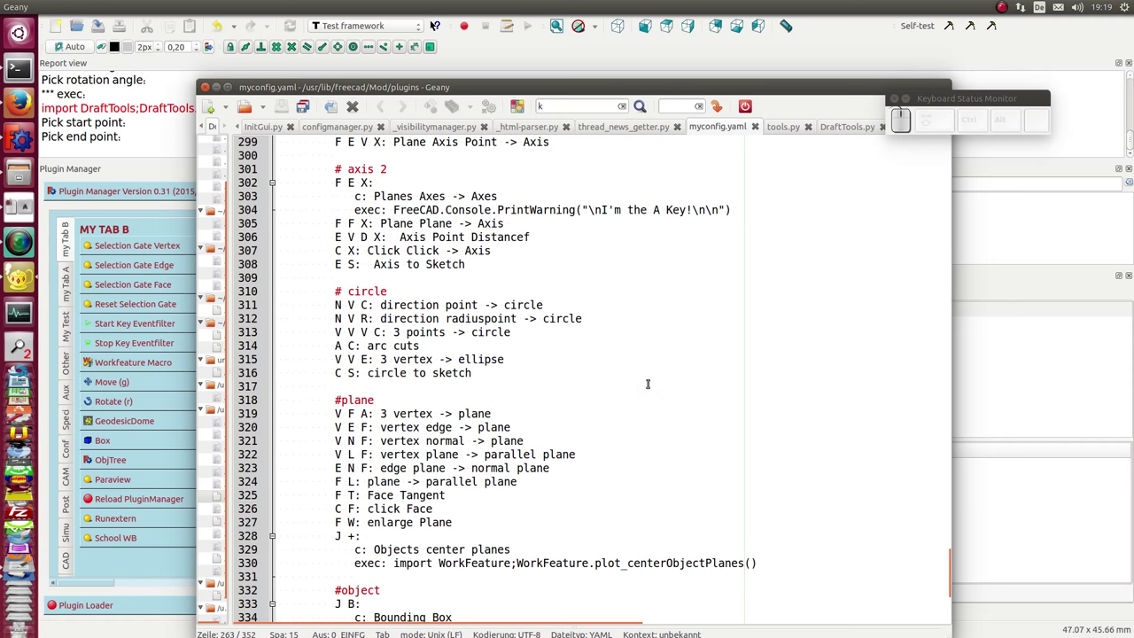
scroll("down", 3)
scroll("down", 3)
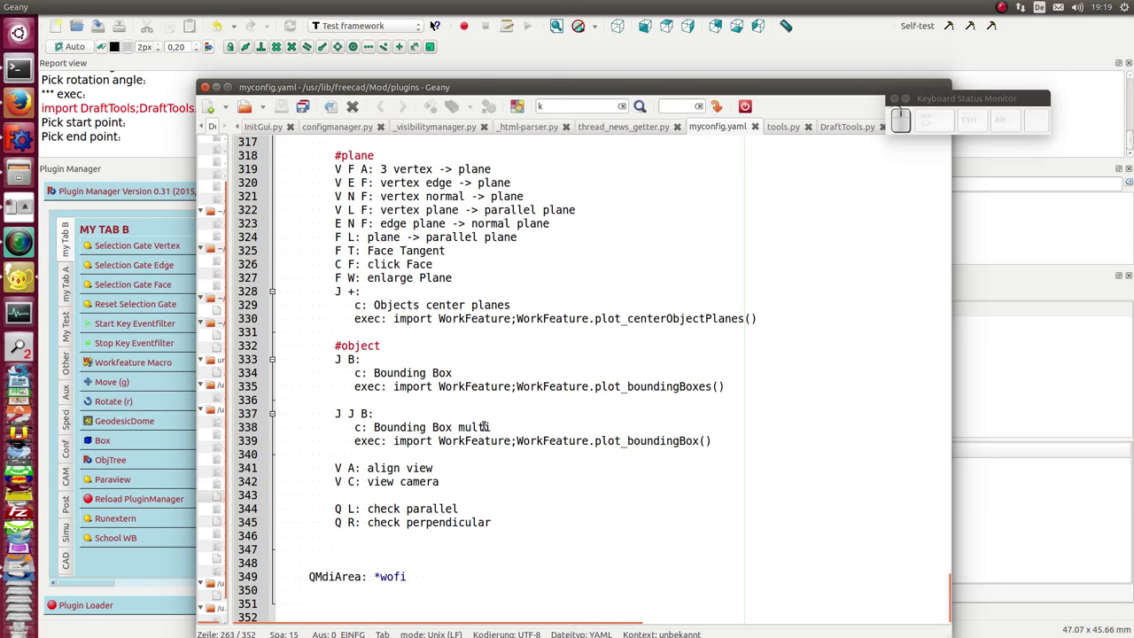
scroll("down", 3)
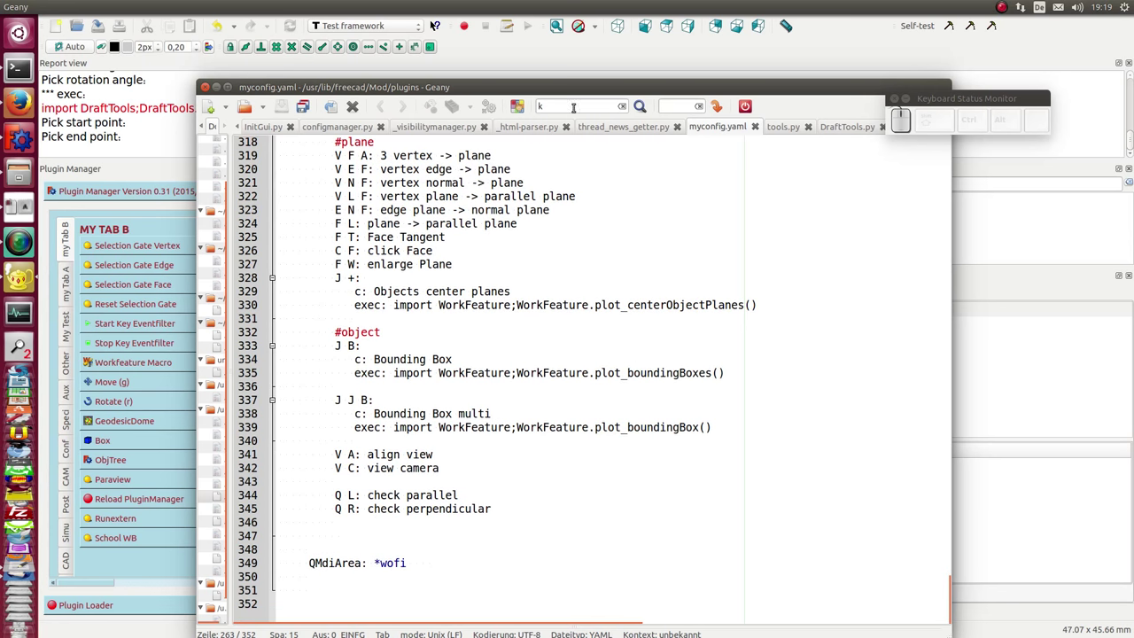